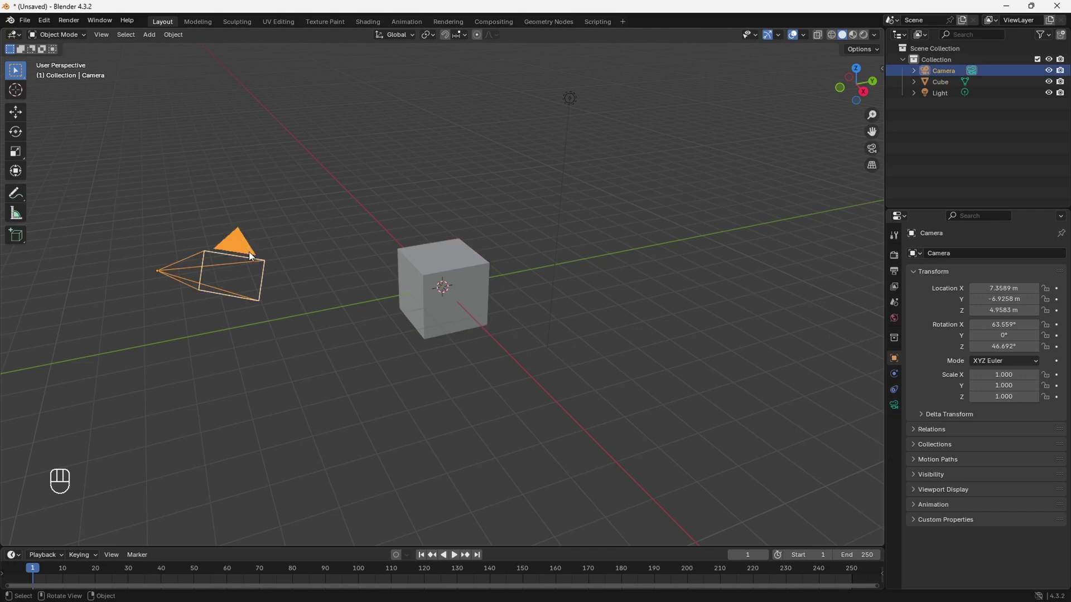
Step: Delete the camera and the light, leaving the cube selected as the only object
key("x")
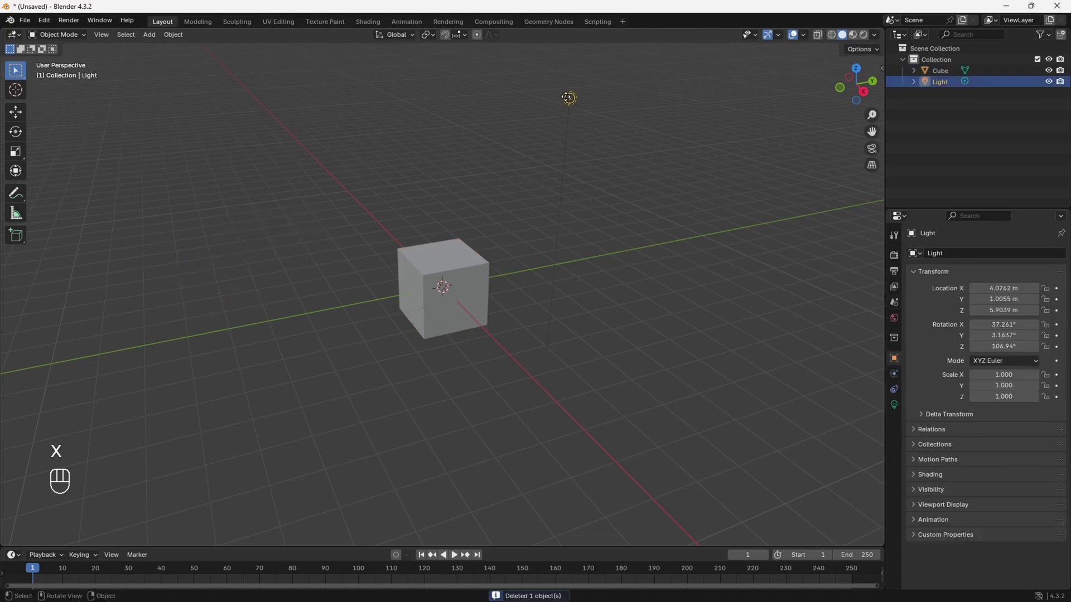
key("x")
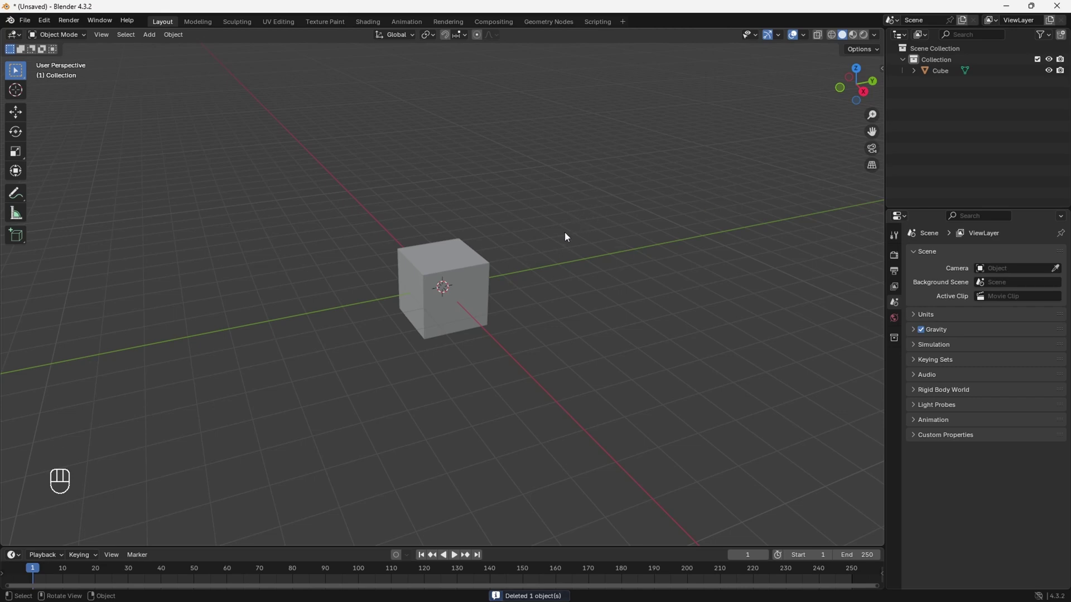
left_click_drag(453, 268, 159, 450)
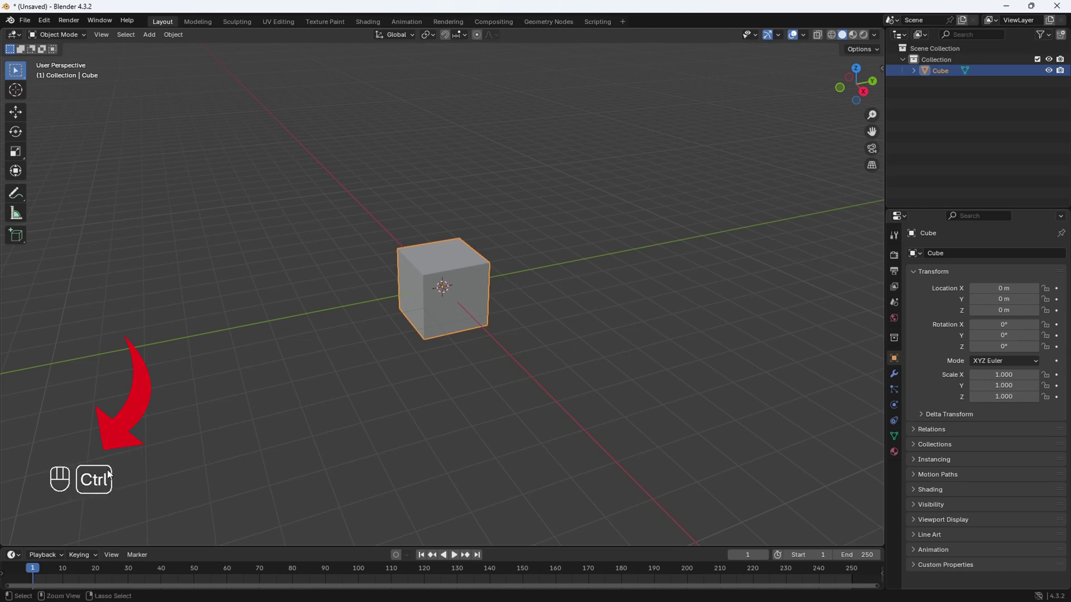
left_click(144, 441)
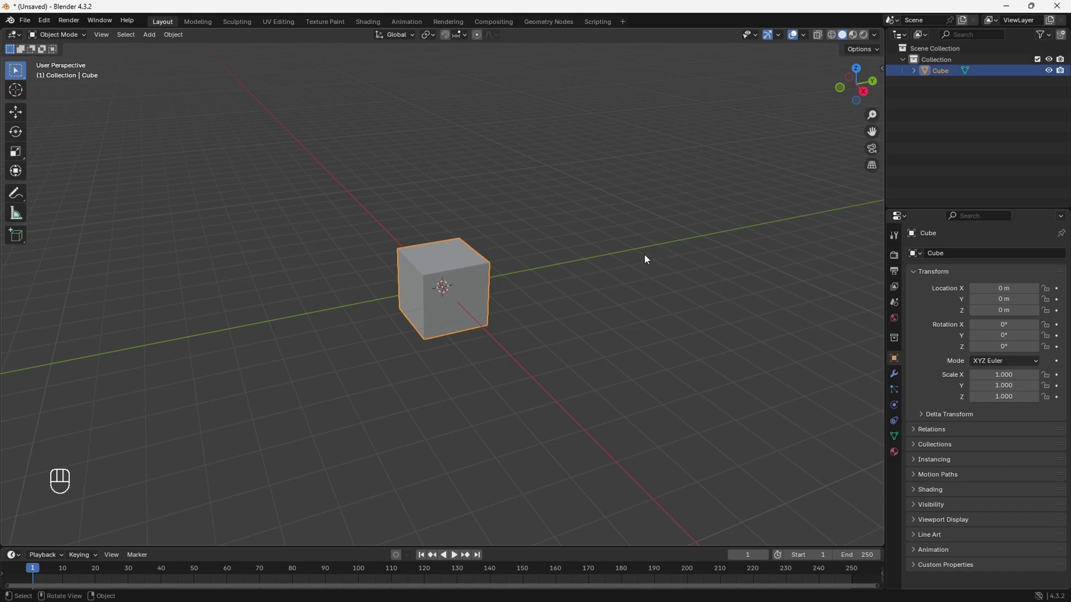
left_click_drag(609, 264, 676, 293)
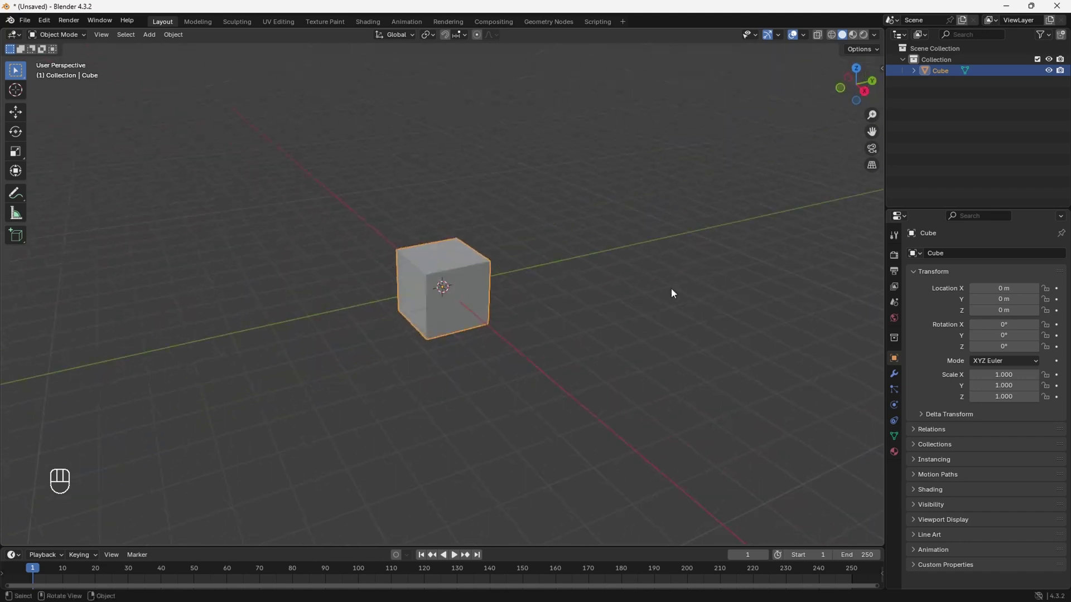
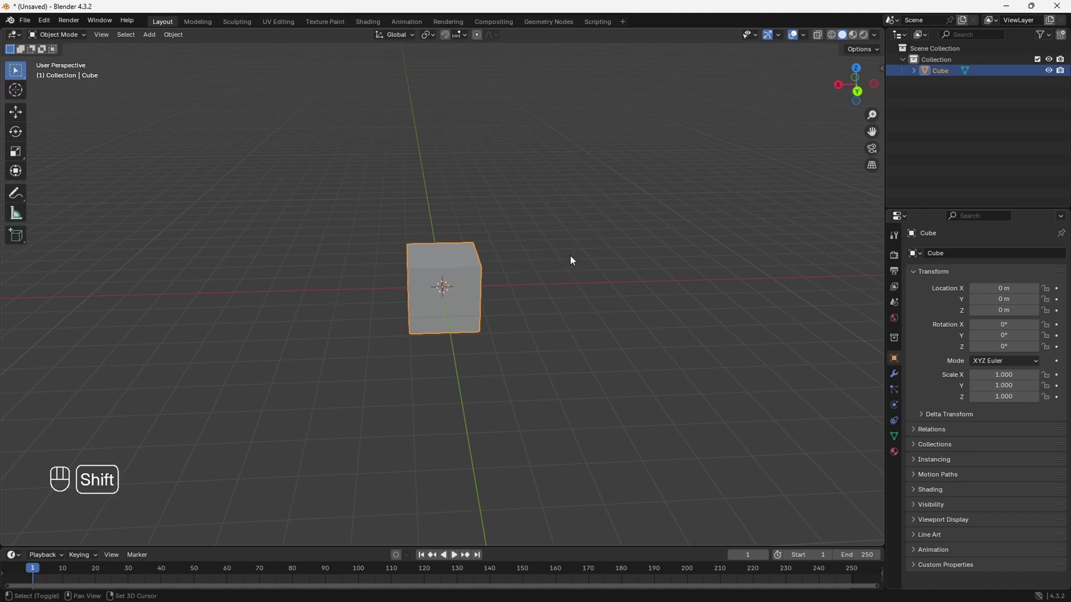
left_click_drag(656, 272, 613, 281)
left_click_drag(613, 281, 431, 284)
middle_click(668, 244)
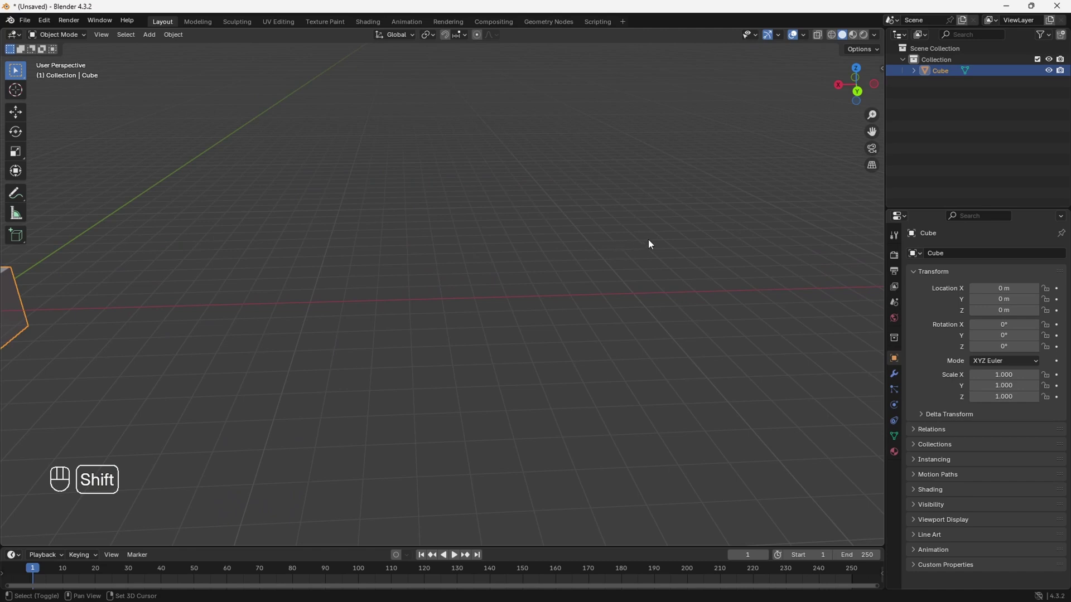
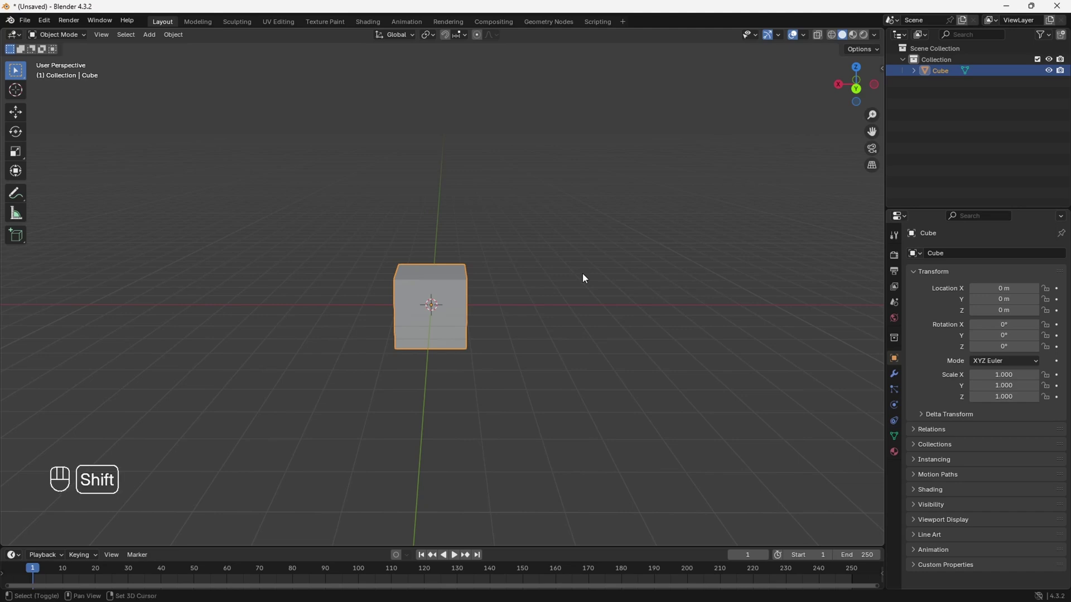
left_click_drag(527, 334, 533, 282)
left_click_drag(533, 282, 533, 223)
left_click_drag(515, 360, 514, 244)
left_click_drag(492, 345, 493, 243)
left_click_drag(496, 170, 497, 315)
left_click_drag(508, 229, 507, 303)
left_click_drag(512, 252, 514, 389)
left_click_drag(523, 320, 506, 456)
left_click_drag(503, 453, 496, 283)
left_click_drag(477, 408, 497, 301)
left_click_drag(398, 248, 776, 110)
left_click_drag(654, 172, 517, 162)
left_click_drag(724, 231, 115, 225)
left_click_drag(268, 287, 347, 286)
left_click_drag(268, 288, 349, 283)
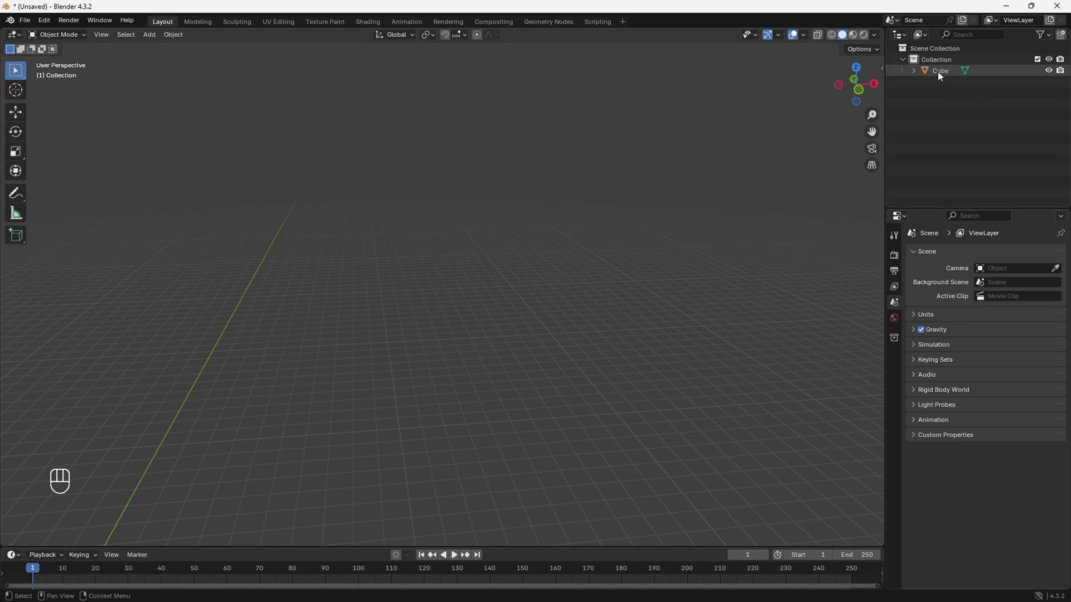
left_click_drag(106, 40, 165, 118)
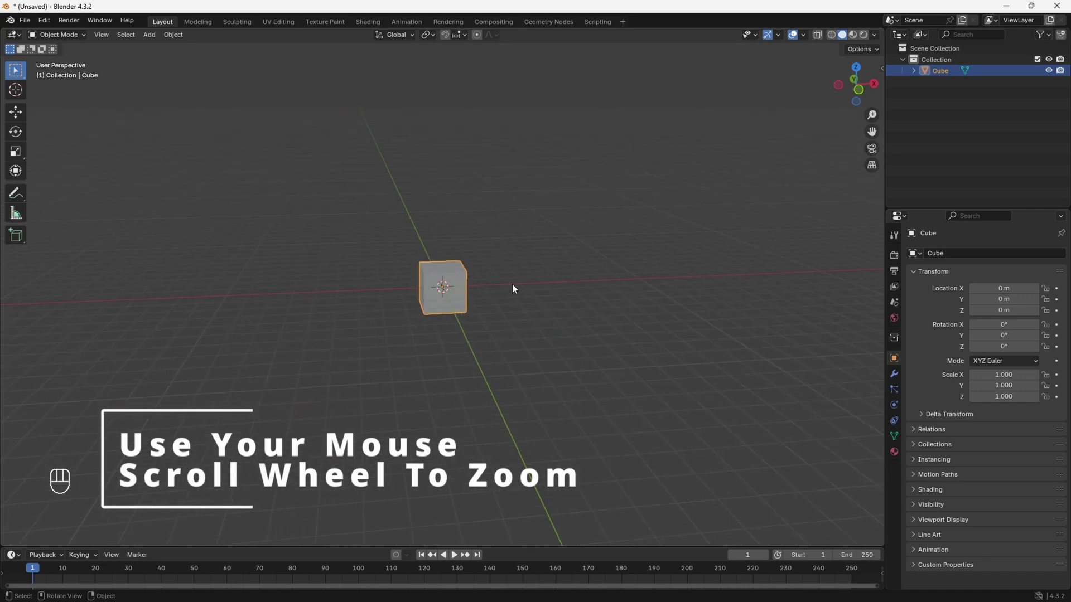
left_click_drag(506, 292, 457, 309)
middle_click(482, 314)
left_click_drag(507, 316, 543, 310)
middle_click(543, 311)
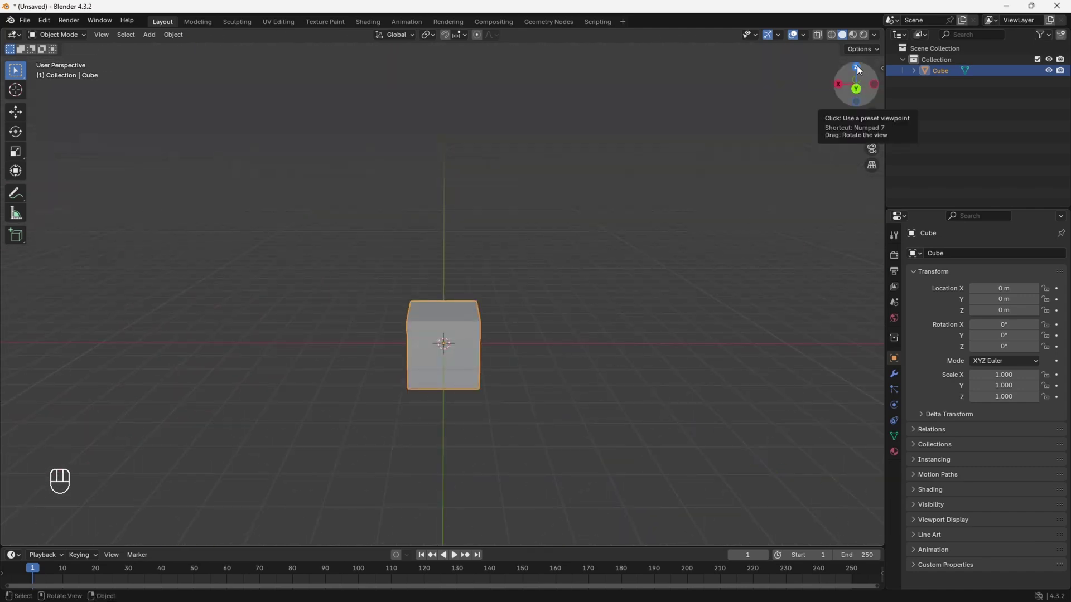
middle_click(863, 67)
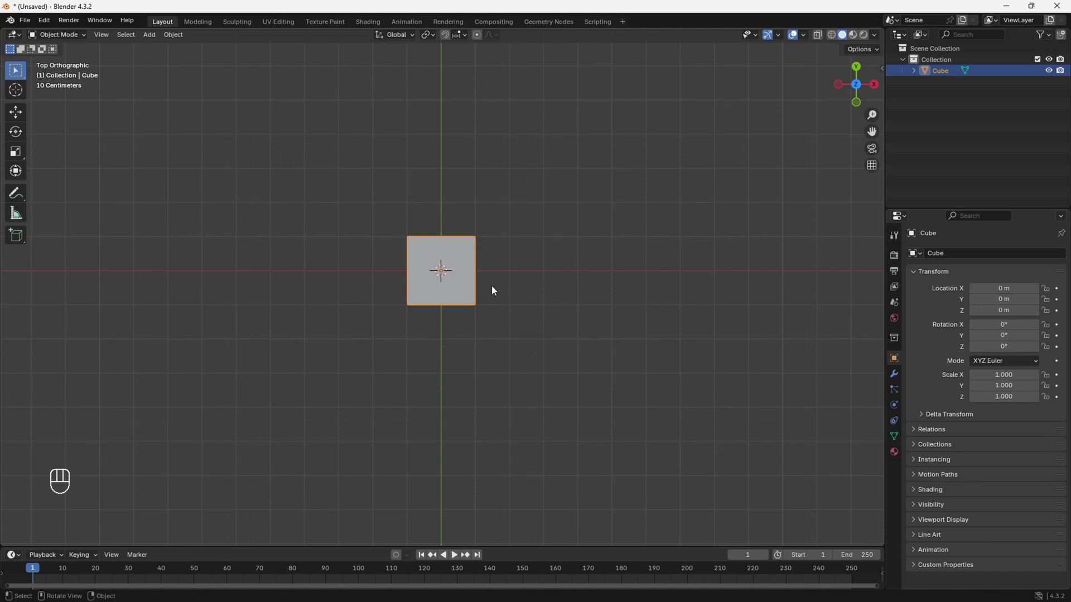
middle_click(565, 228)
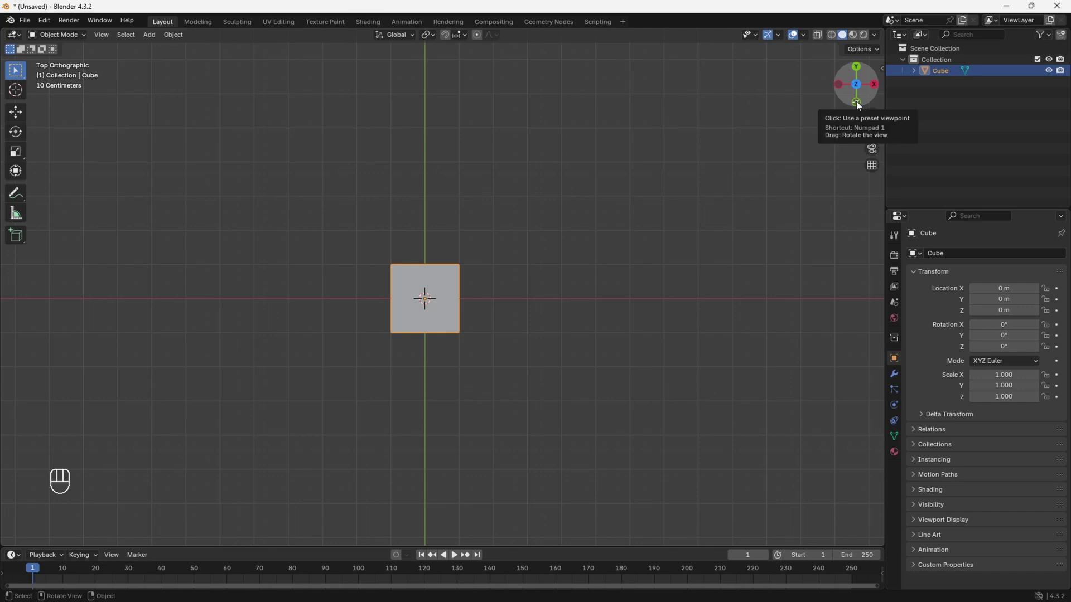
left_click(857, 103)
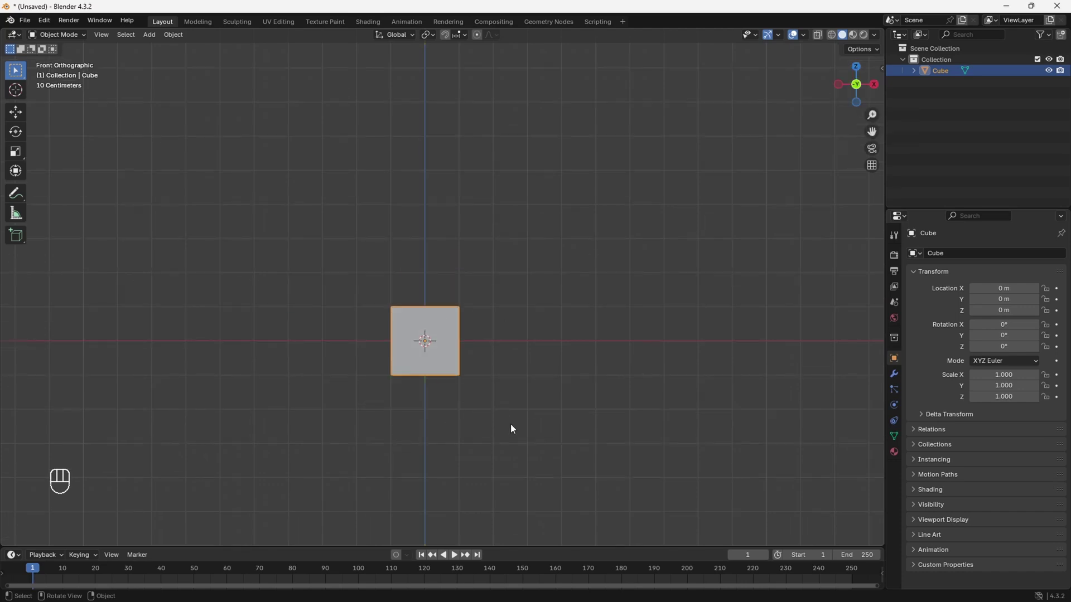
left_click_drag(554, 385, 538, 355)
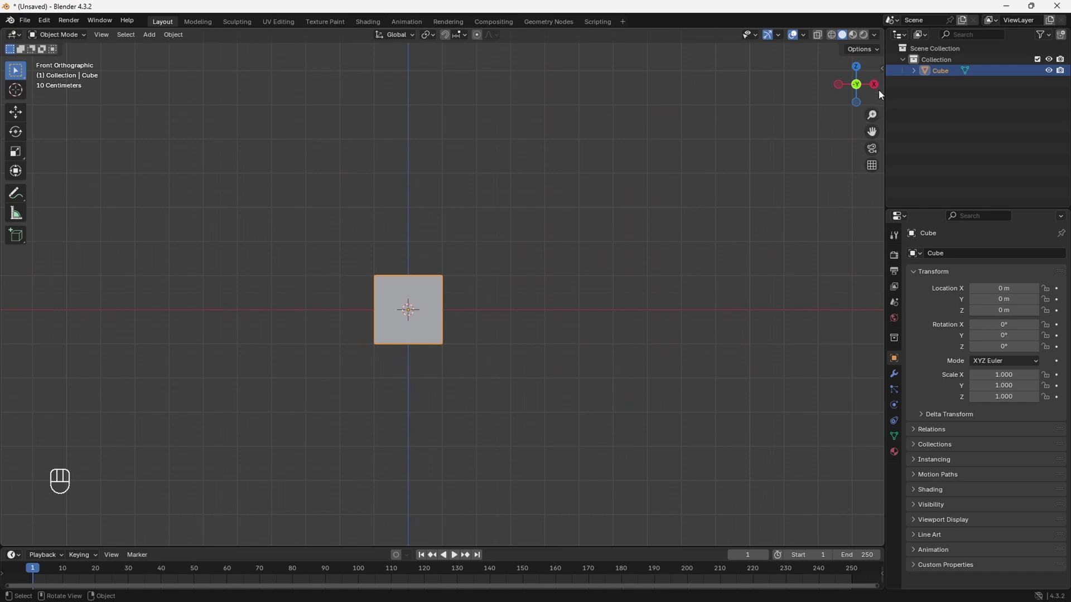
left_click(878, 89)
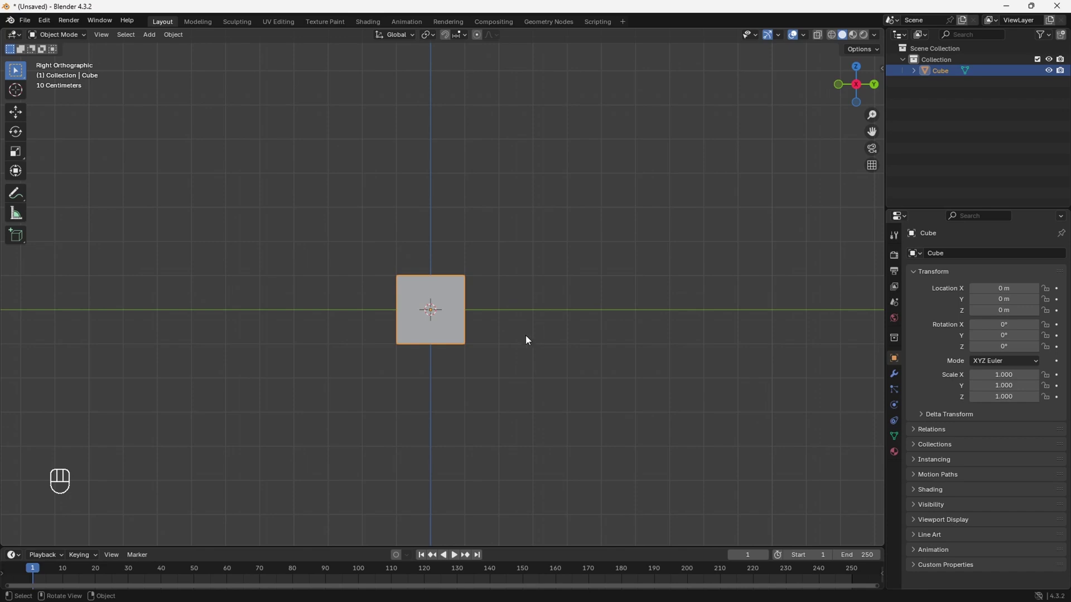
left_click_drag(525, 331, 707, 255)
left_click_drag(615, 353, 629, 346)
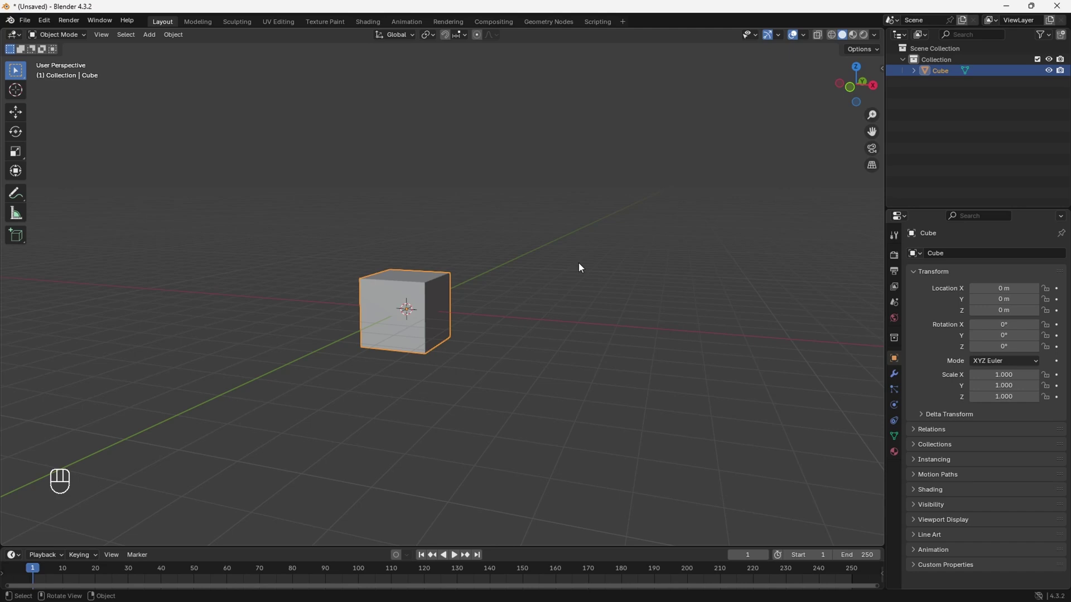
key("KP_7")
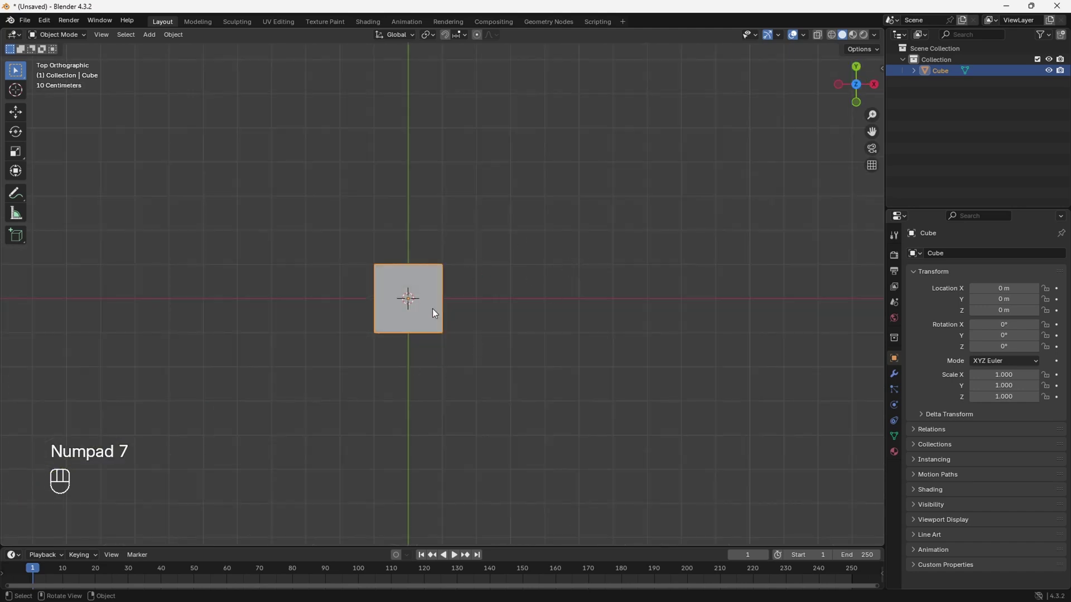
key("KP_1")
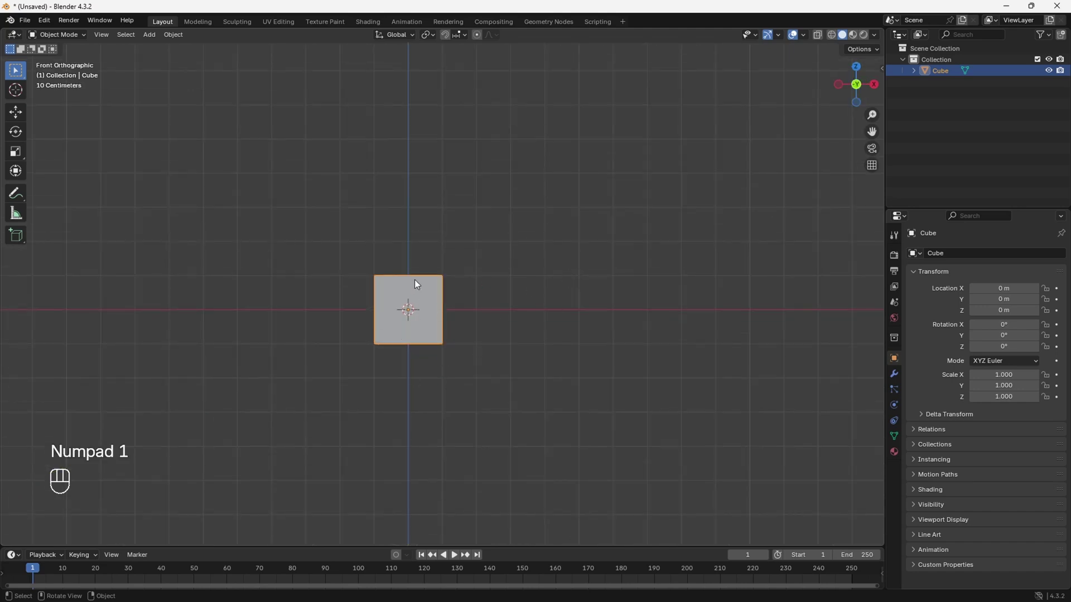
key("KP_3")
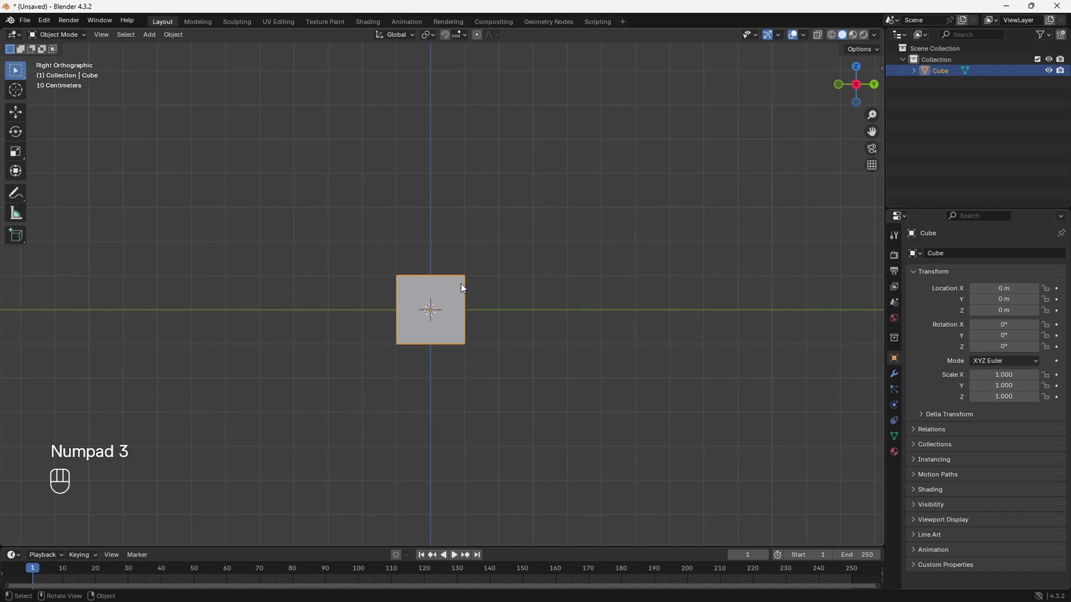
key("KP_1")
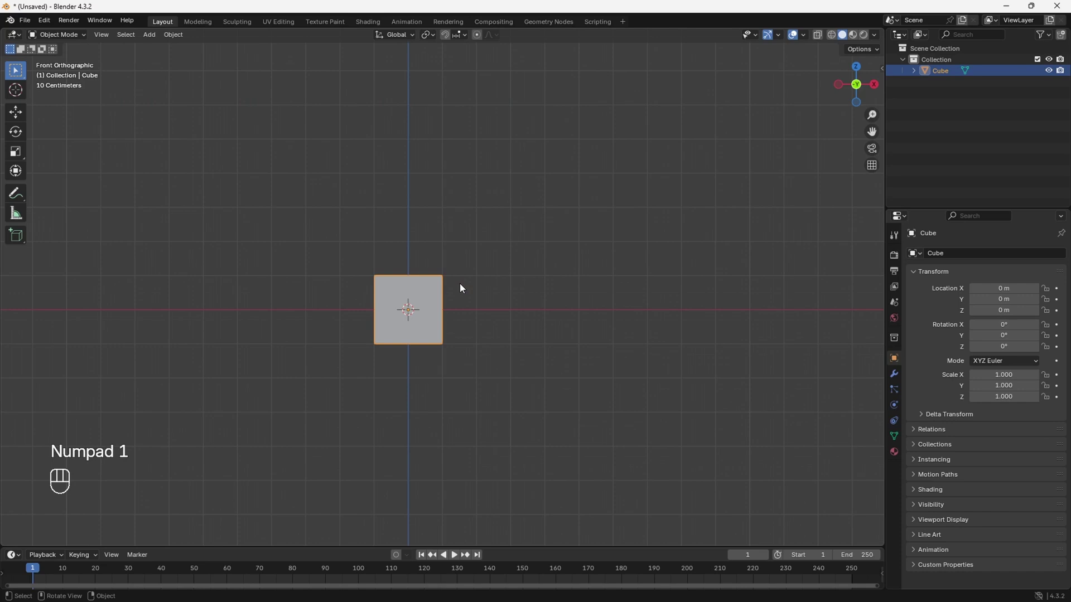
left_click_drag(458, 269, 516, 295)
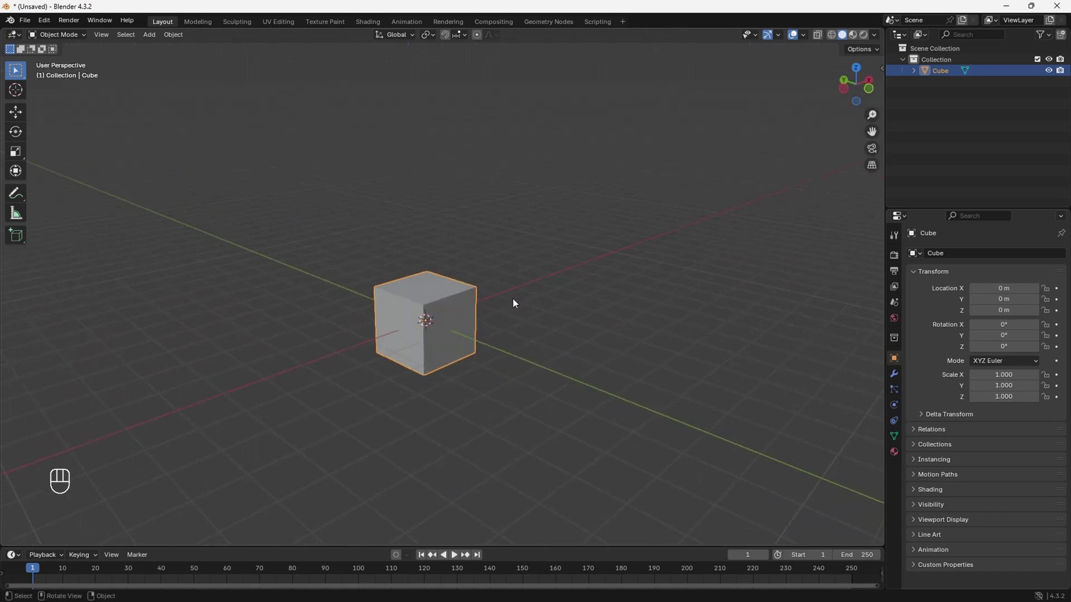
middle_click(540, 304)
Step: Move the cube away along the Y axis and lift it straight up with the Move gizmo
left_click(527, 294)
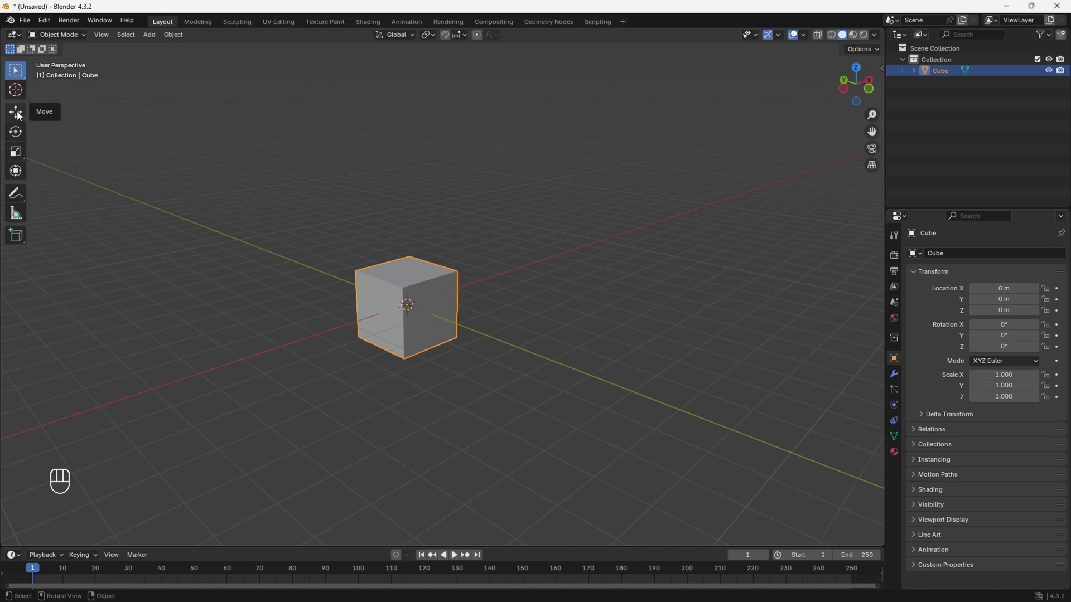
left_click(18, 112)
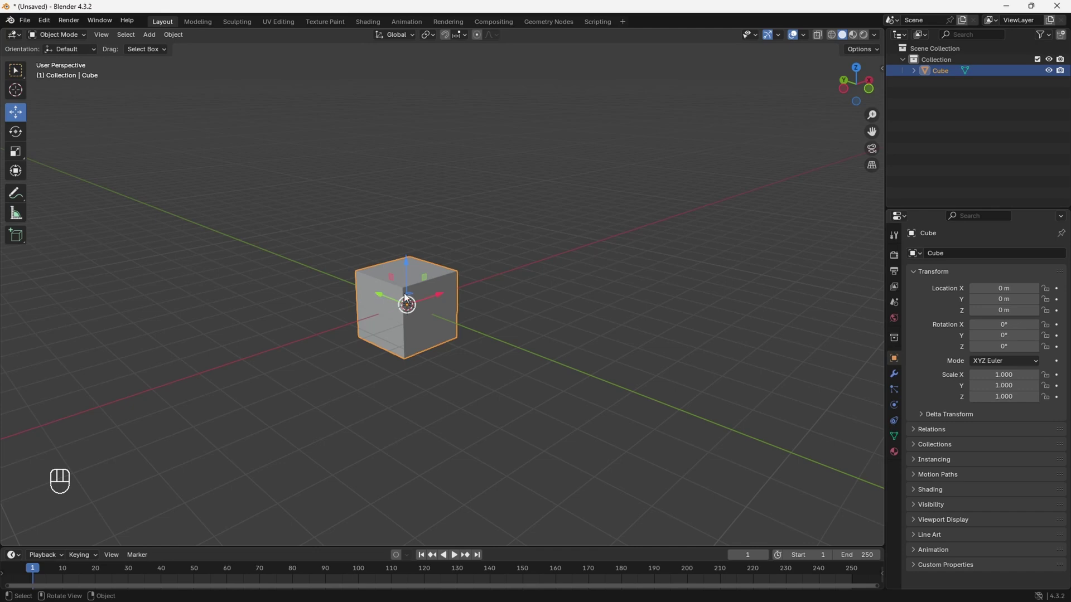
left_click_drag(423, 319, 436, 319)
left_click_drag(436, 315, 457, 320)
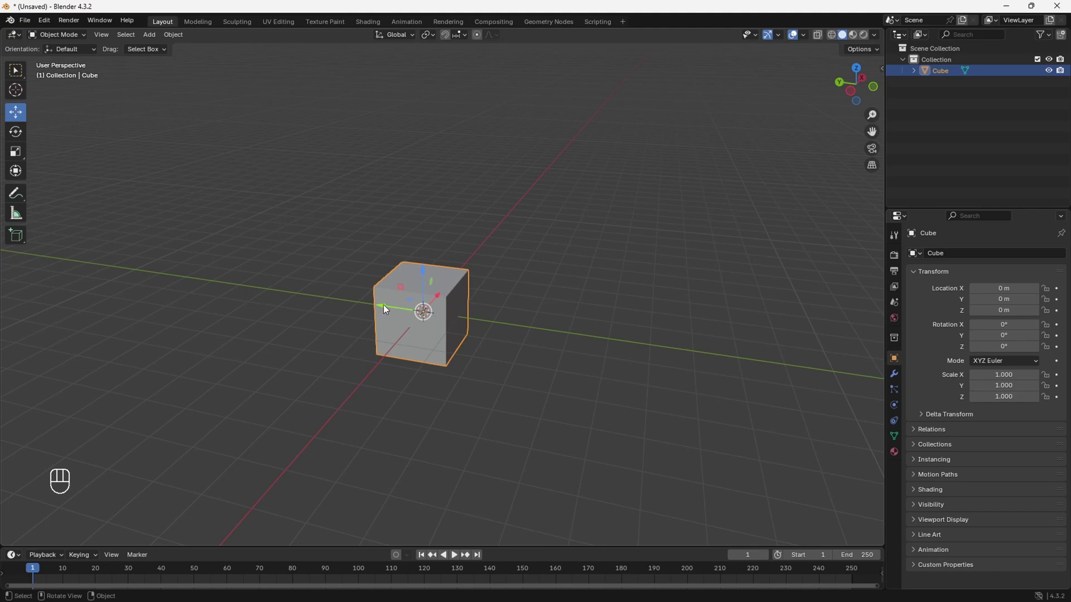
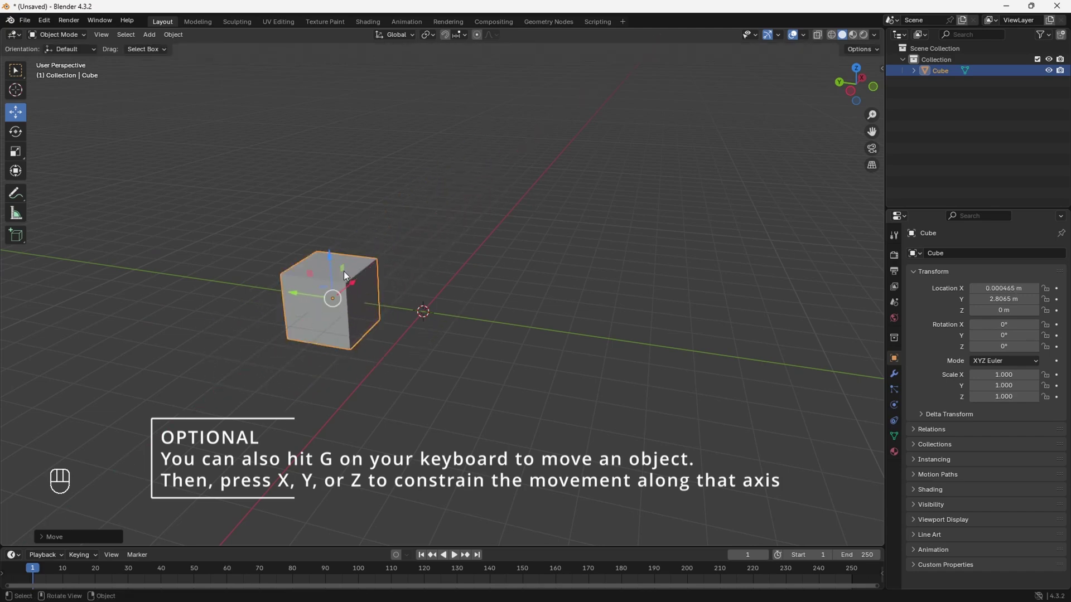
left_click_drag(380, 320, 441, 283)
middle_click(441, 284)
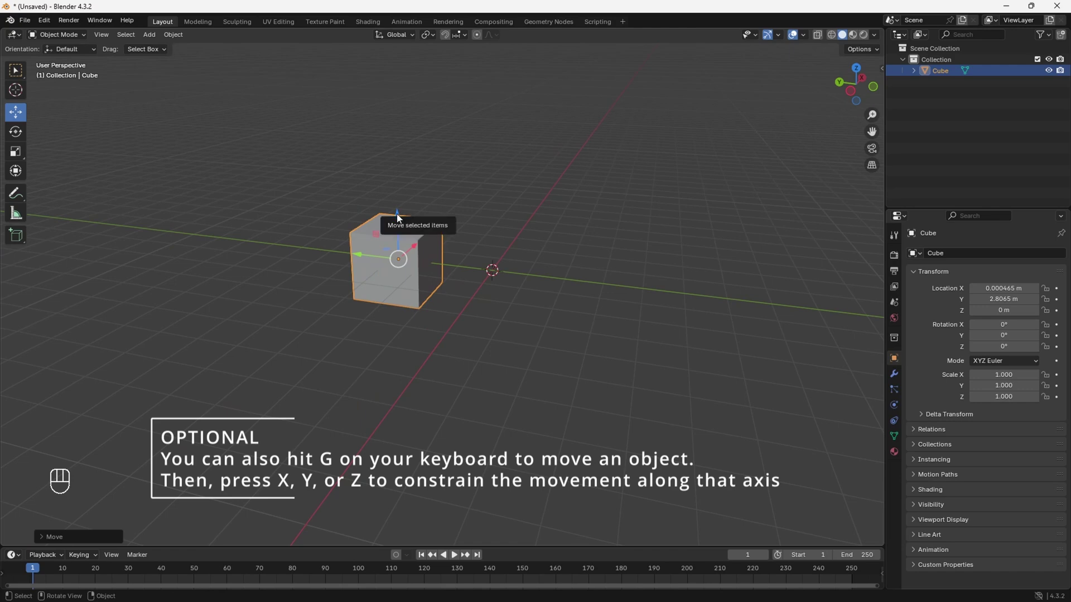
left_click_drag(406, 225, 403, 212)
left_click_drag(399, 214, 450, 118)
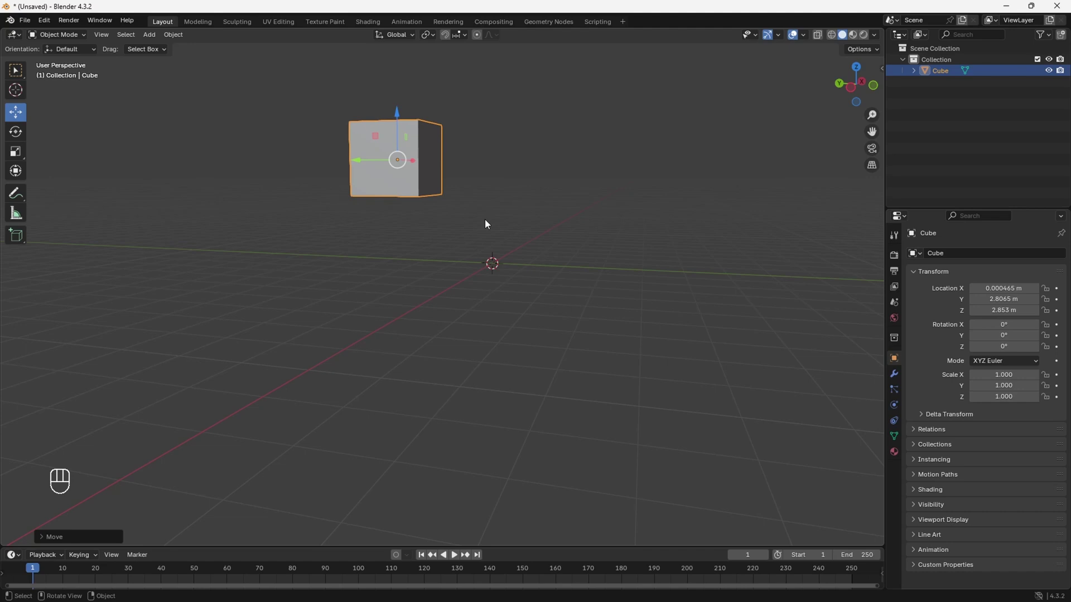
Step: Return the cube to the world origin so its location reads zero again
key("ctrl+z")
key("ctrl+z")
key("ctrl+z")
left_click_drag(570, 240, 521, 272)
left_click_drag(522, 274, 495, 280)
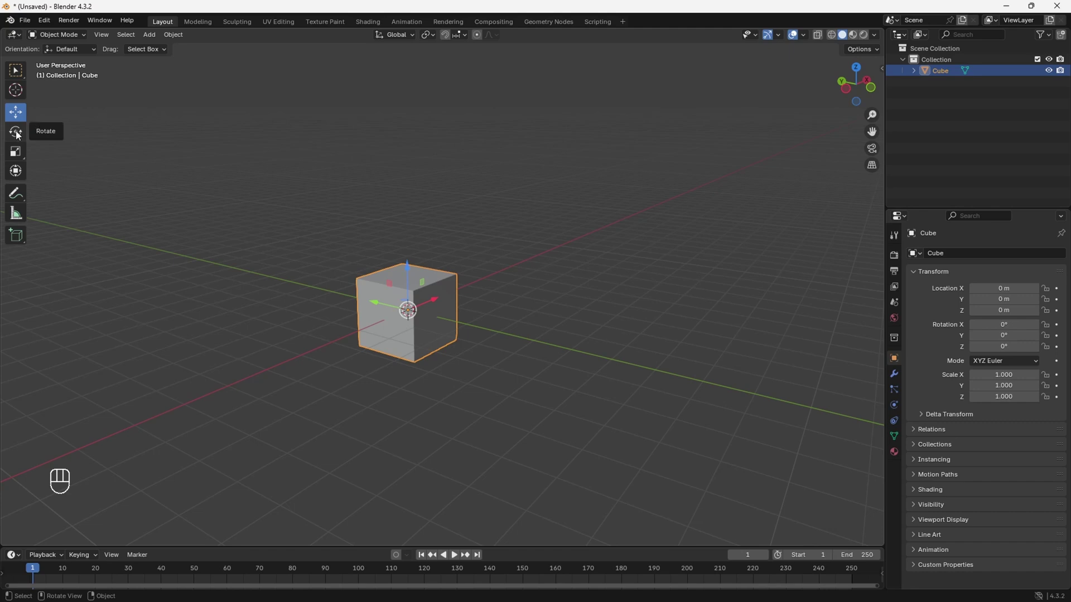
Step: Spin the cube around the vertical axis and tumble it freely like a trackball
left_click(19, 132)
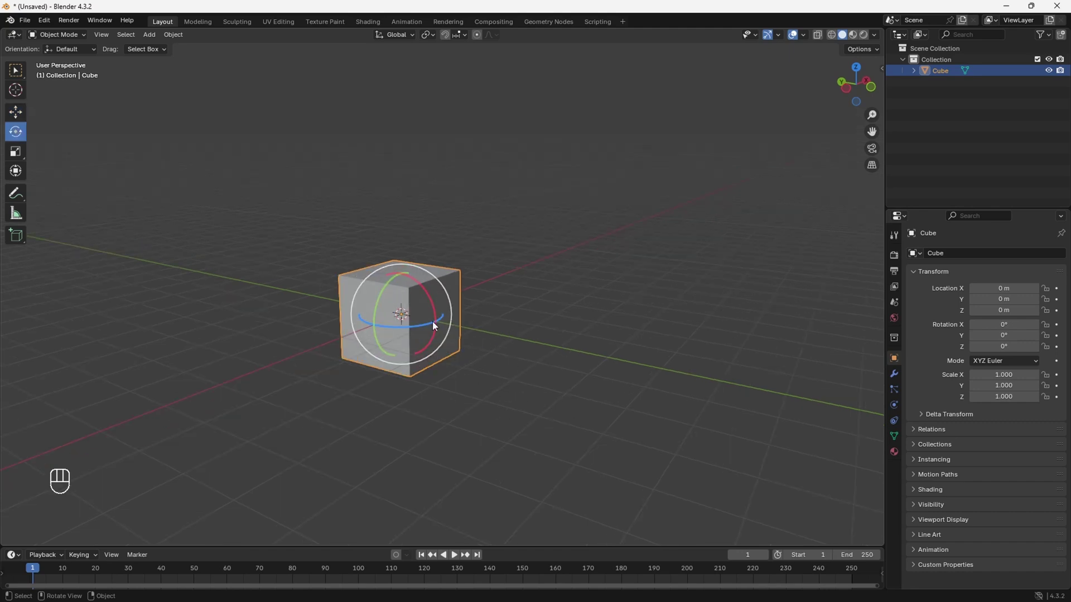
left_click(427, 328)
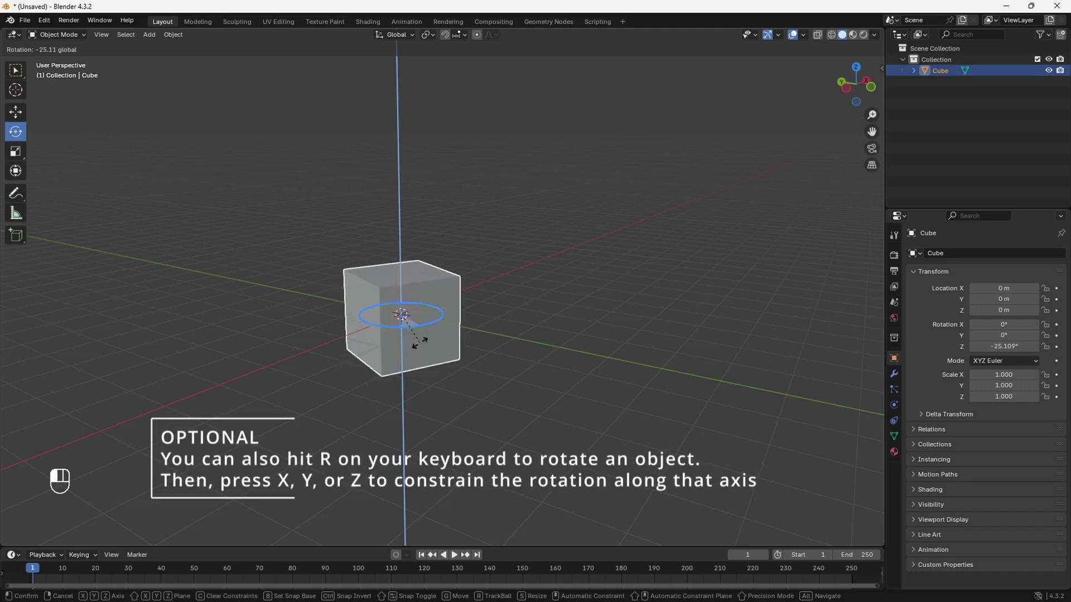
left_click_drag(385, 290, 448, 306)
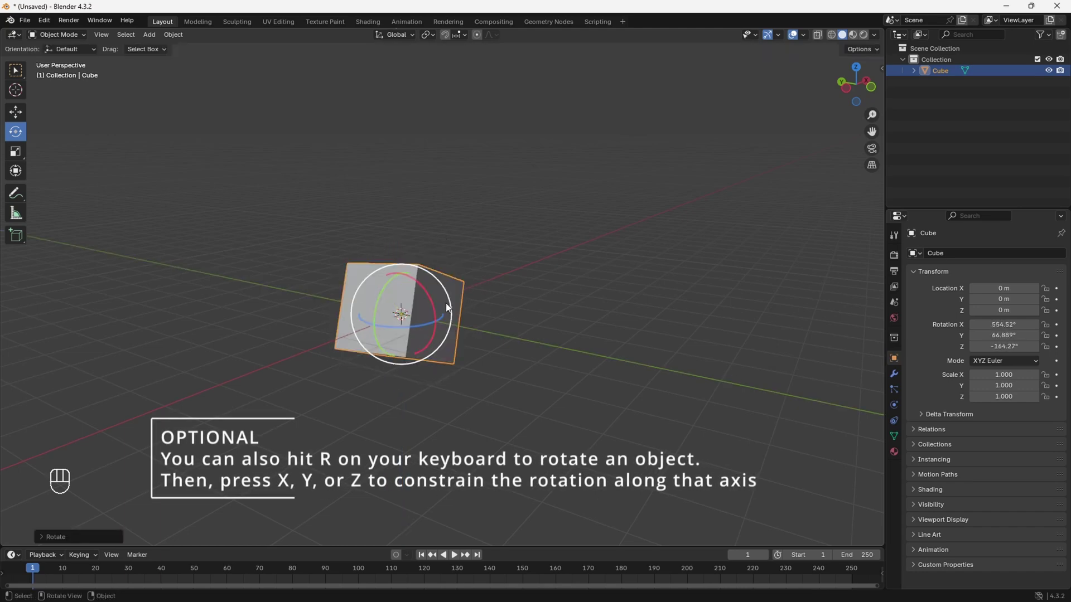
left_click(423, 291)
left_click_drag(423, 291, 261, 323)
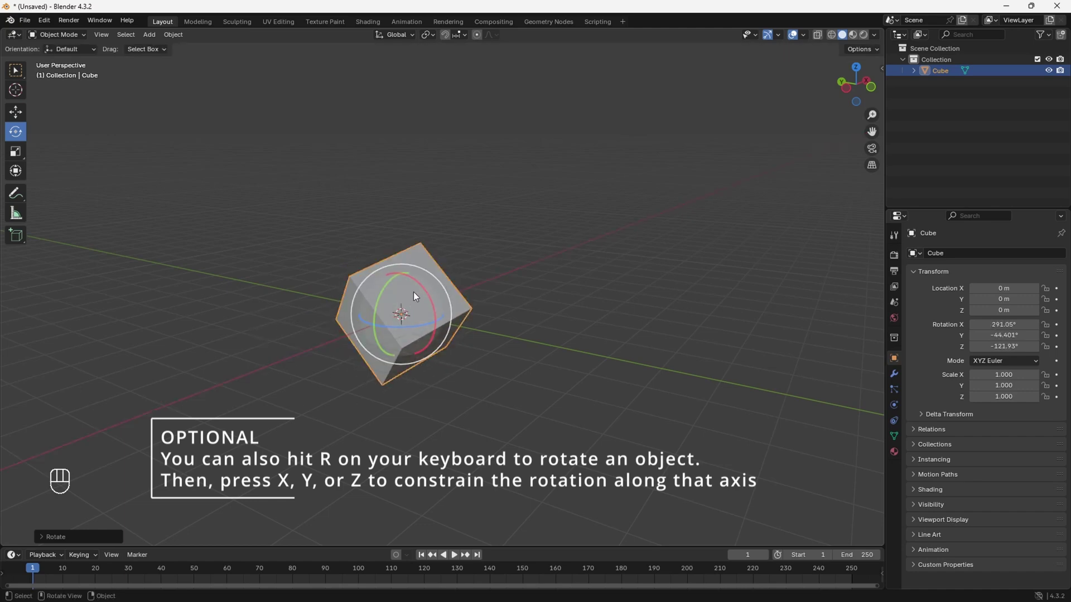
left_click_drag(409, 298, 381, 293)
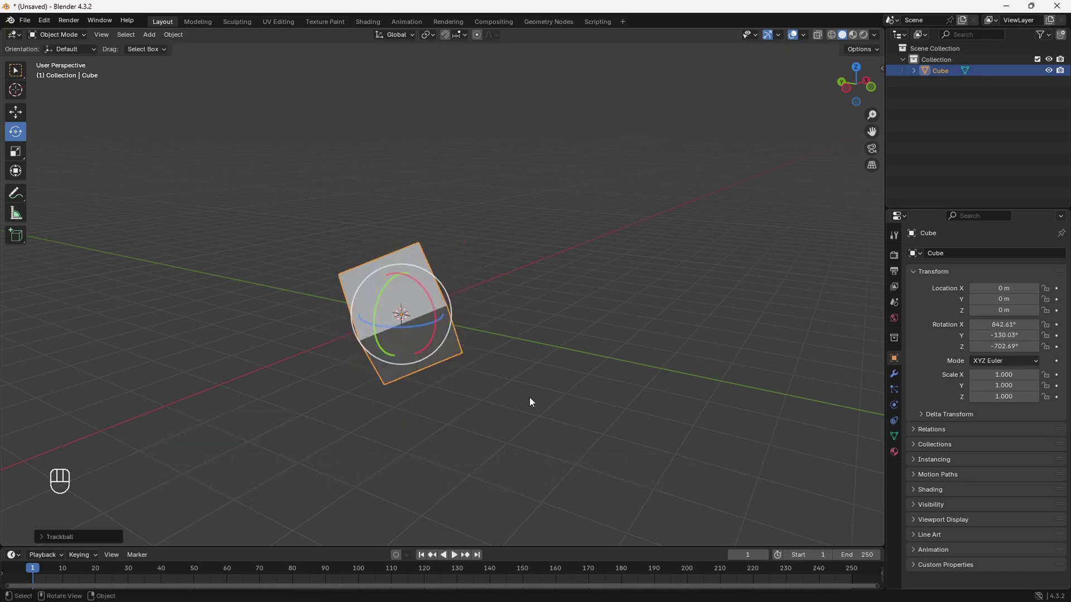
Step: Clear the cube's rotation back to zero on every axis
key("ctrl+z")
key("ctrl+z")
key("ctrl+z")
key("ctrl+z")
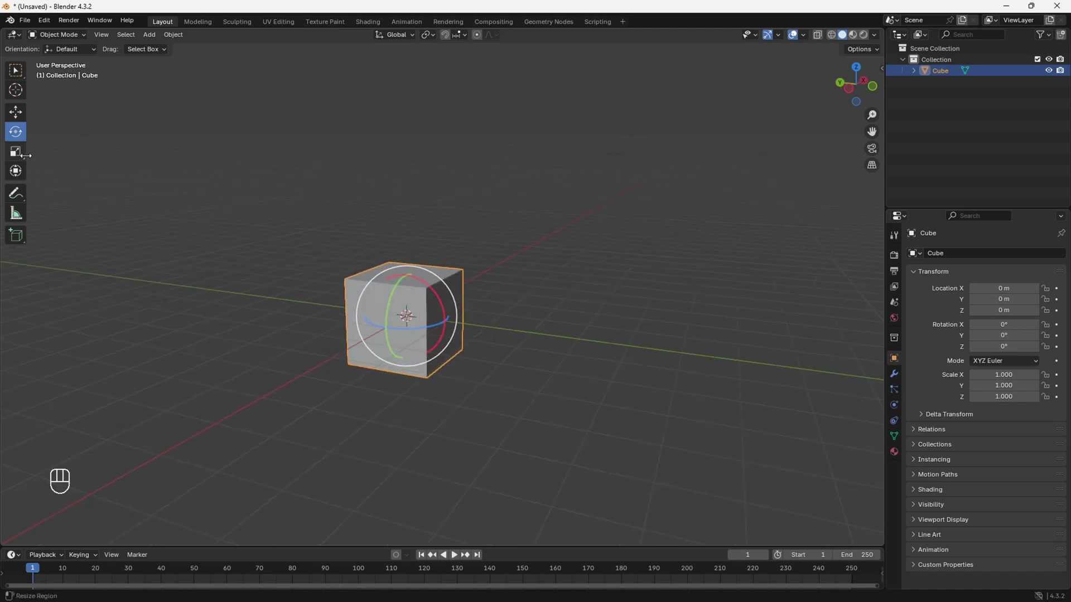
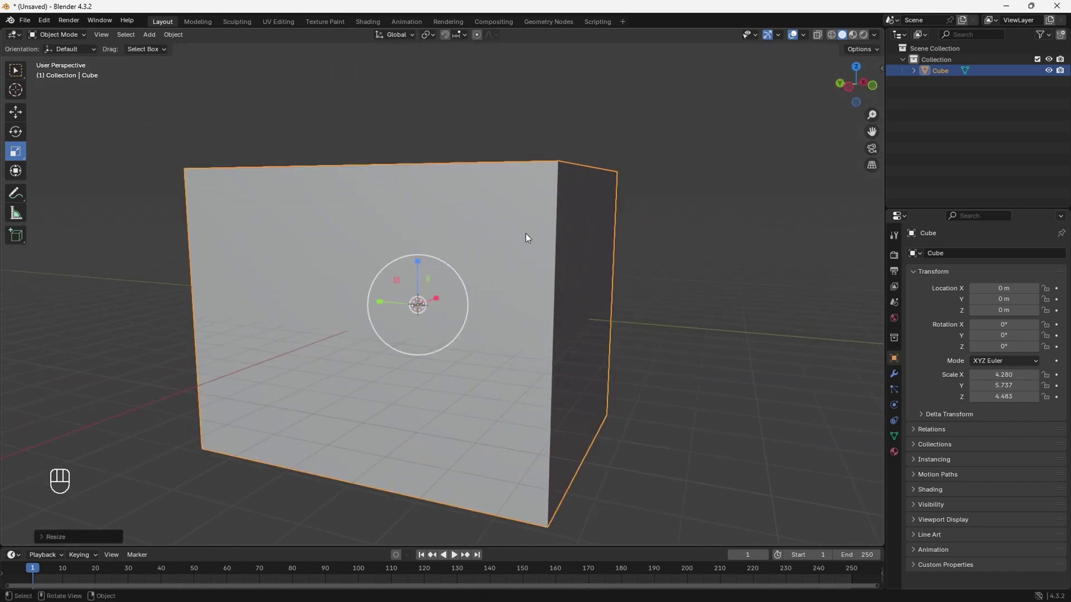
Step: Scale the cube into a larger uneven box of about 1.805 by 2.420 by 1.891
left_click_drag(569, 288, 558, 297)
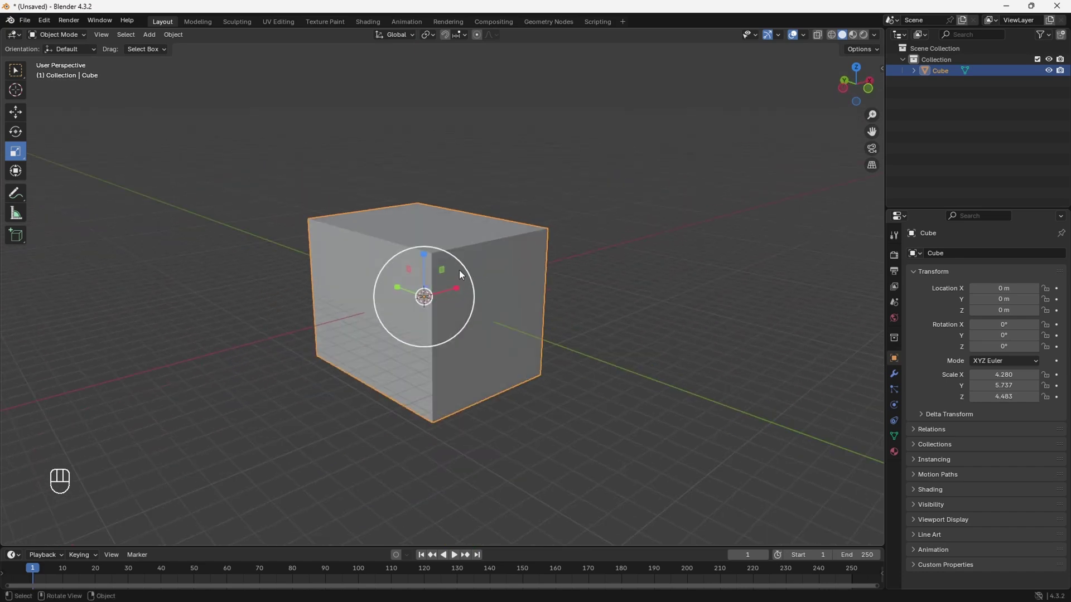
middle_click(521, 298)
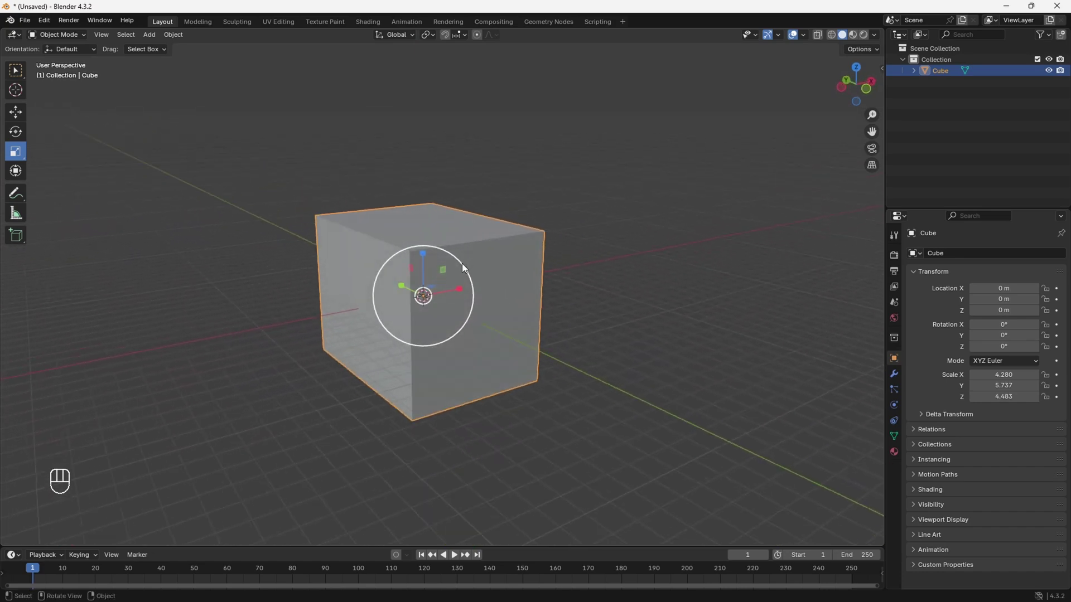
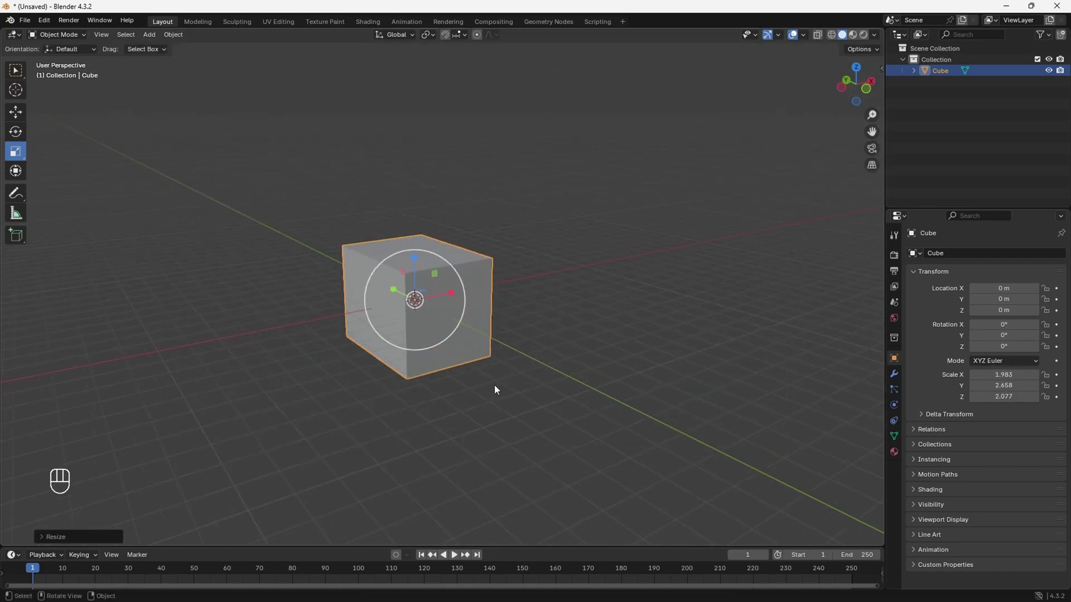
left_click(413, 421)
middle_click(427, 417)
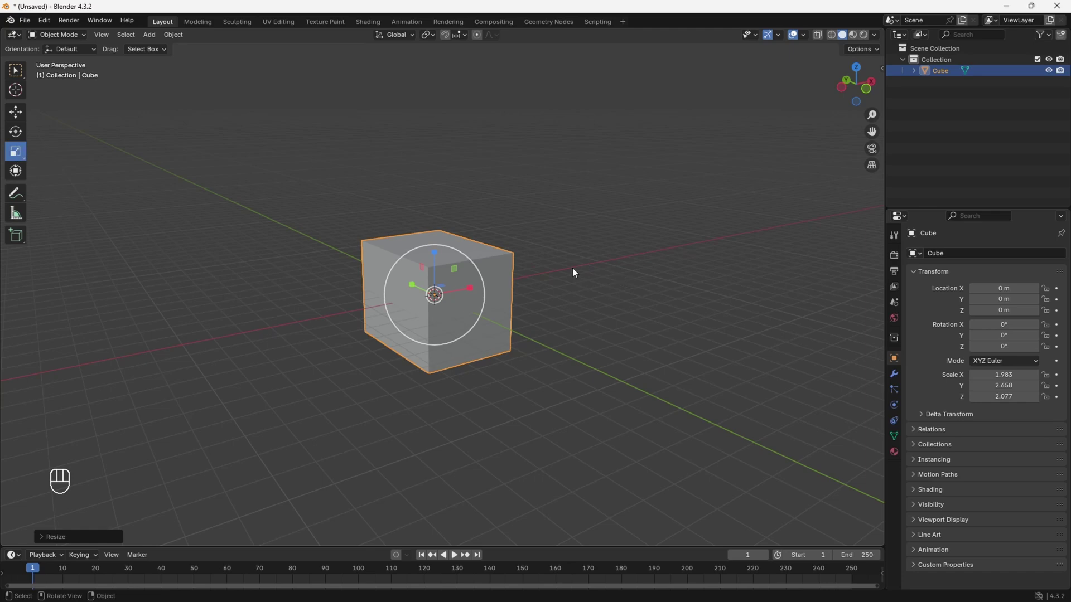
key("s")
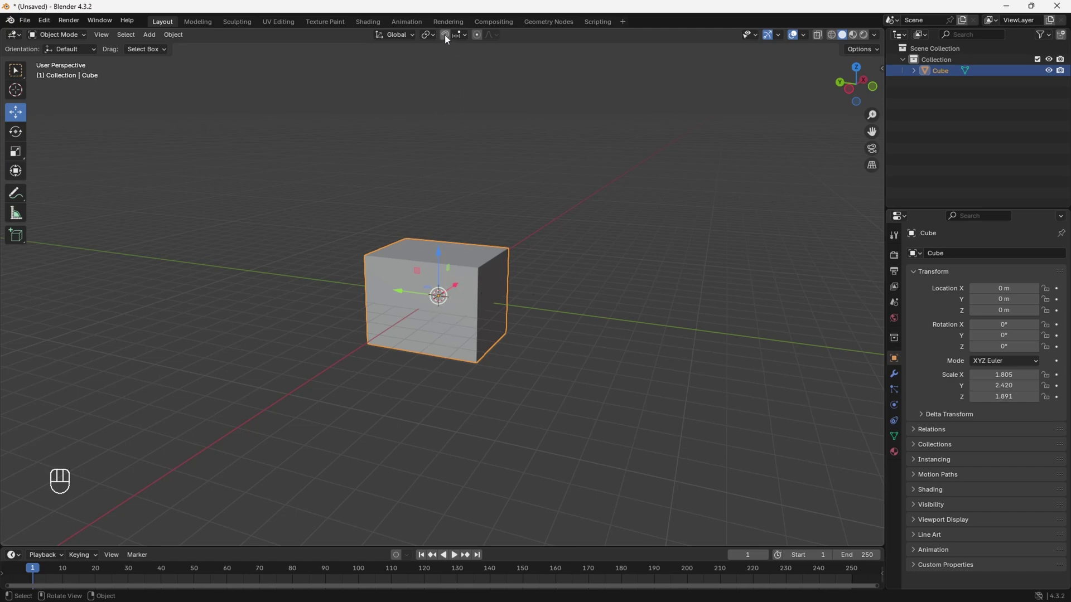
Step: Turn on snapping, move the box in snapped steps and view it from the front
left_click(448, 38)
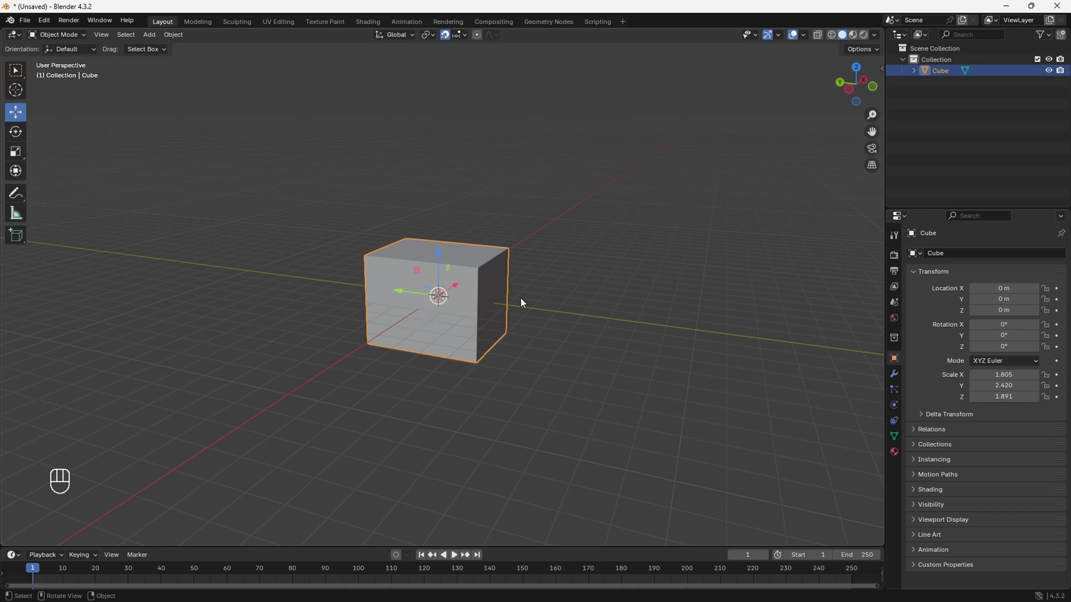
left_click(401, 295)
left_click_drag(399, 295, 404, 301)
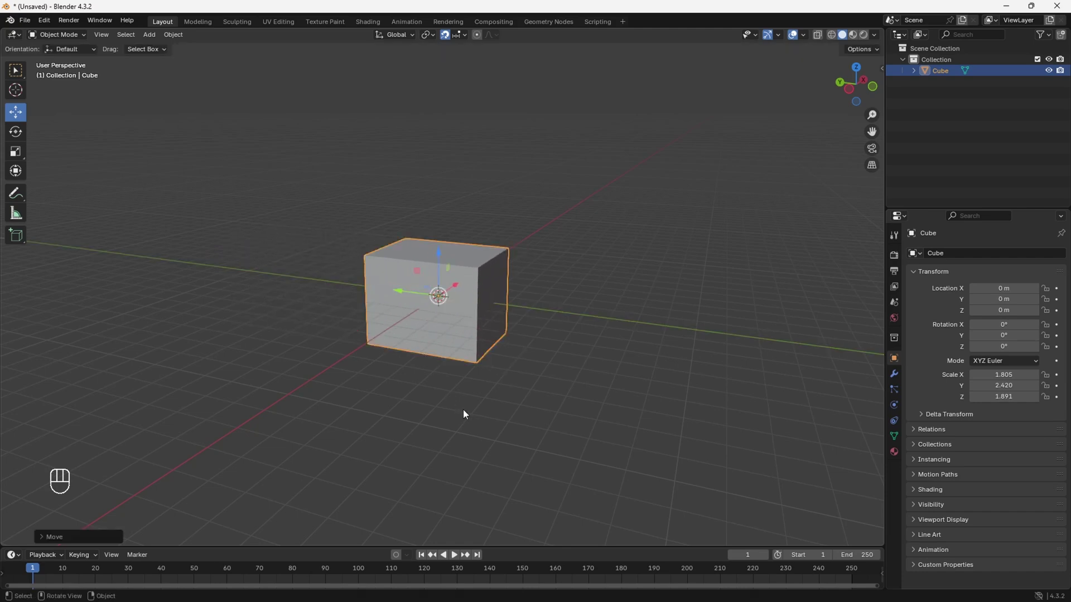
left_click(441, 255)
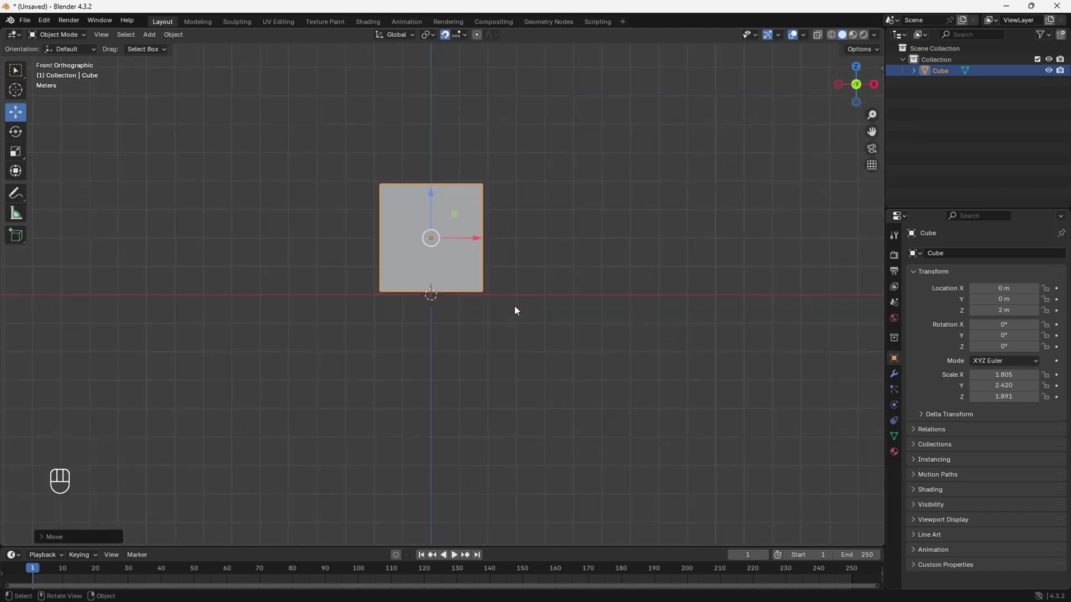
Step: Raise the box in 10 cm steps to a height of 1.9 m above the grid floor
left_click_drag(426, 161, 424, 171)
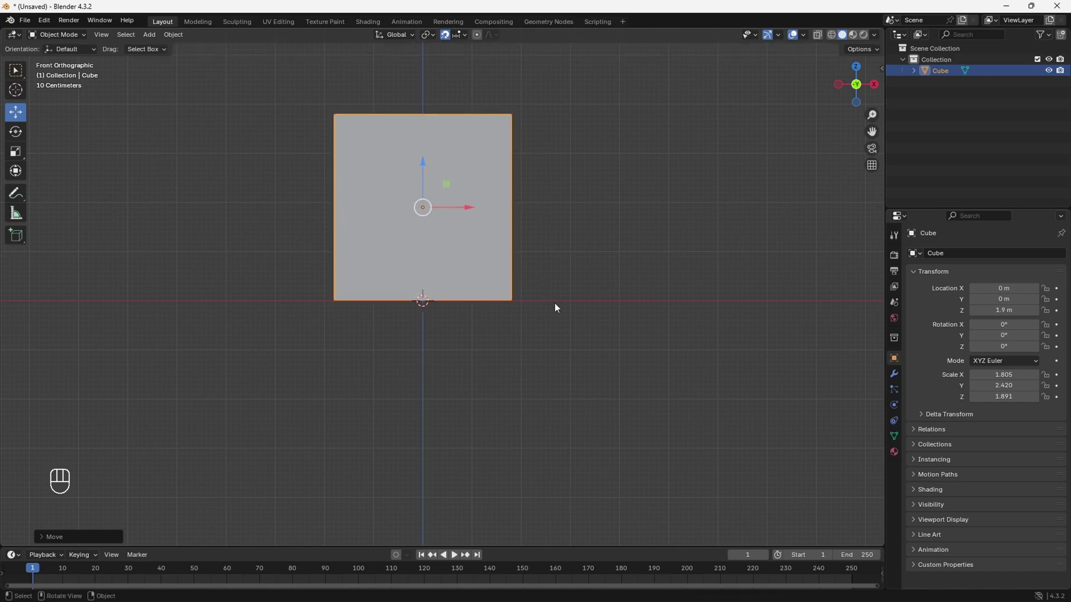
left_click_drag(605, 253, 526, 271)
middle_click(538, 275)
middle_click(539, 286)
middle_click(525, 278)
left_click_drag(555, 313, 563, 328)
left_click(563, 328)
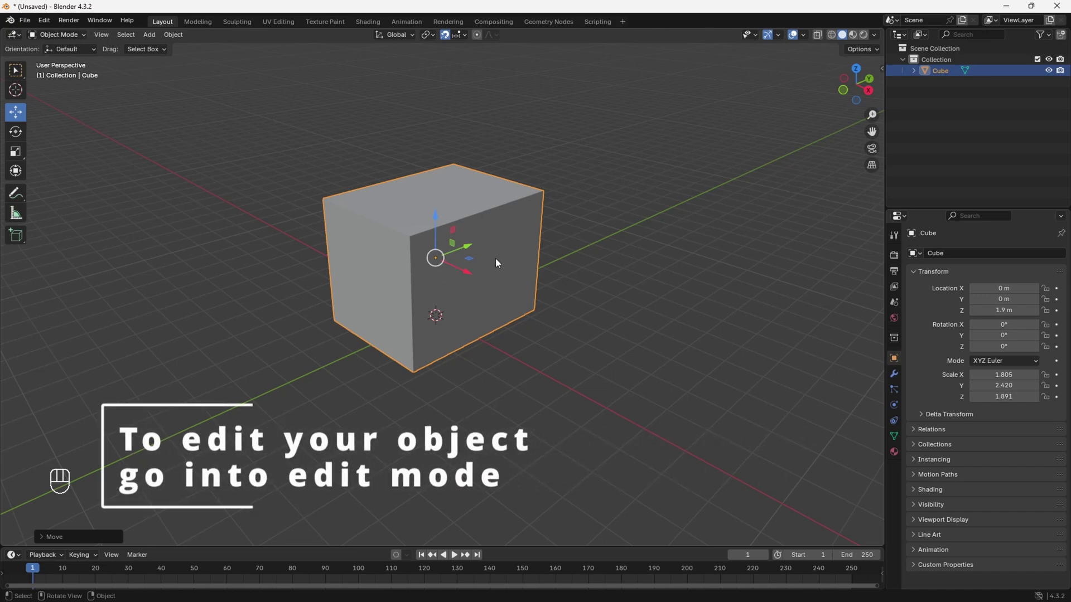
Step: Toggle the box between Object Mode and Edit Mode, ending in mesh editing
left_click_drag(87, 39, 57, 66)
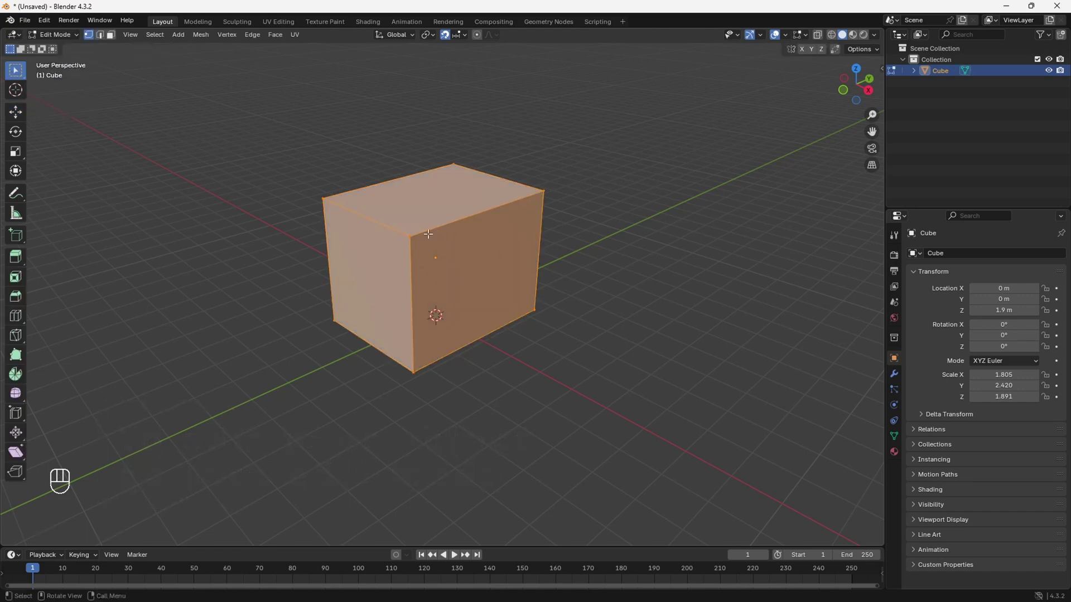
left_click(66, 36)
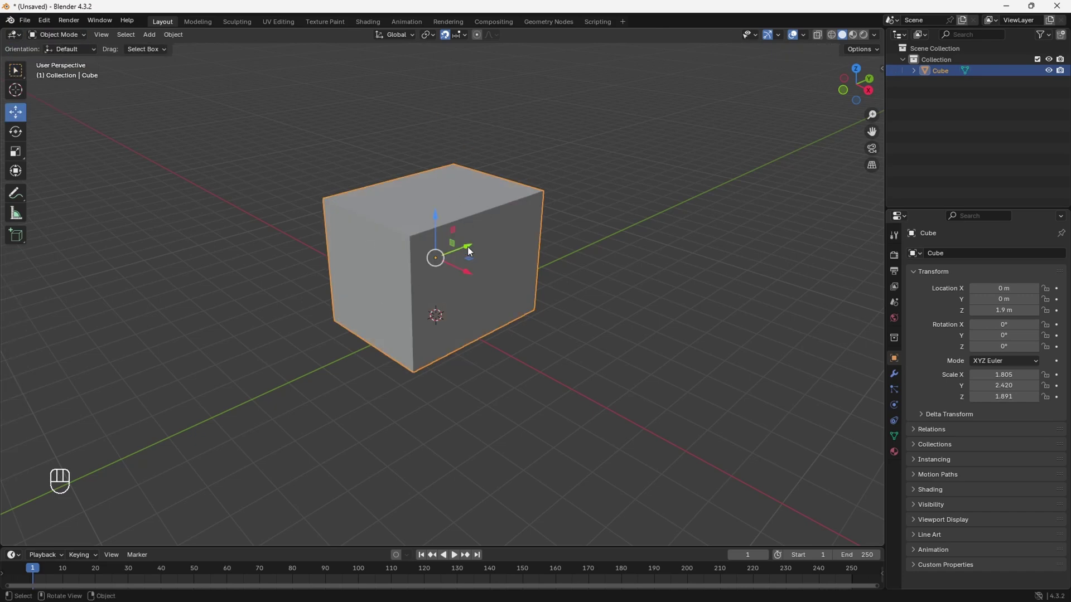
key("Tab")
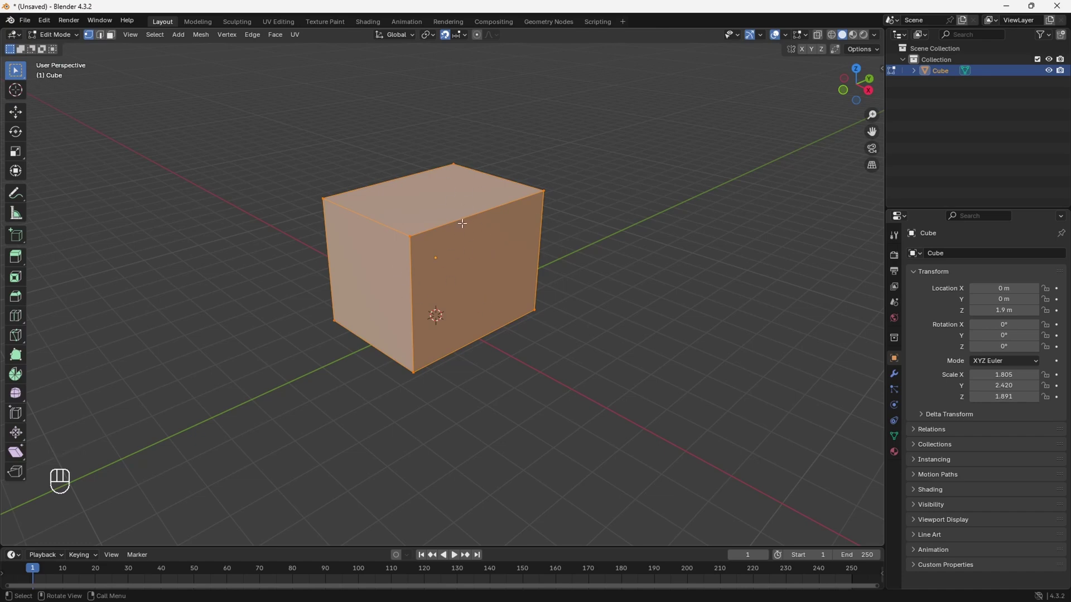
key("Tab")
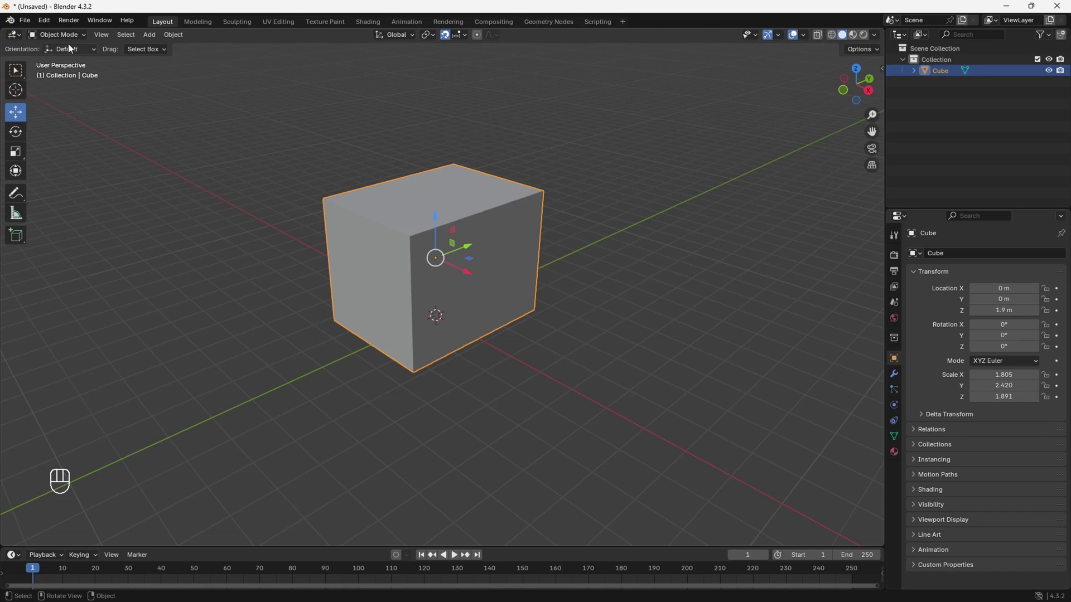
left_click_drag(73, 43, 71, 62)
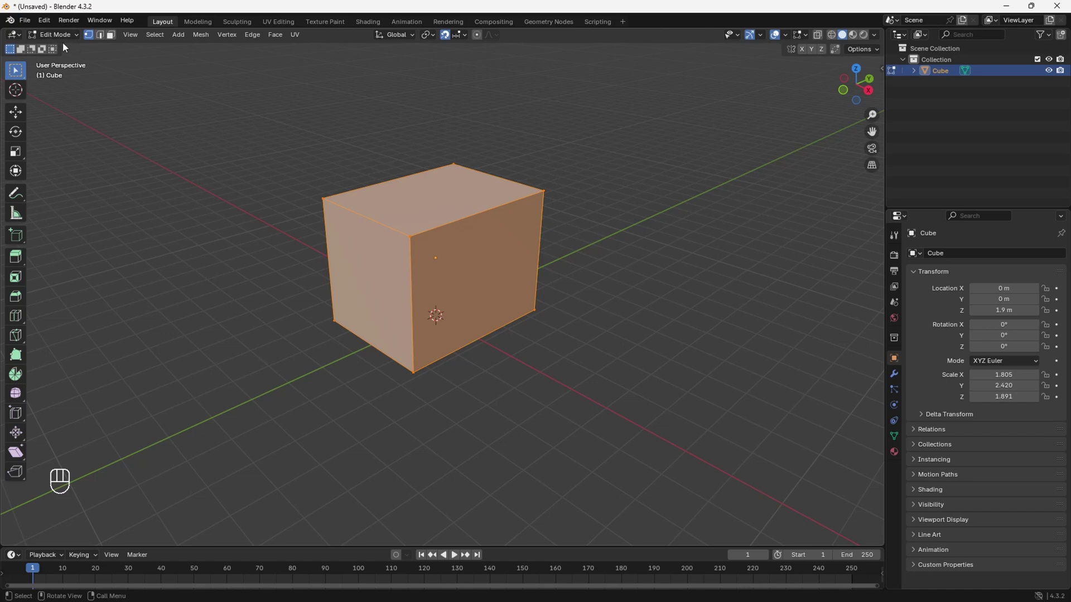
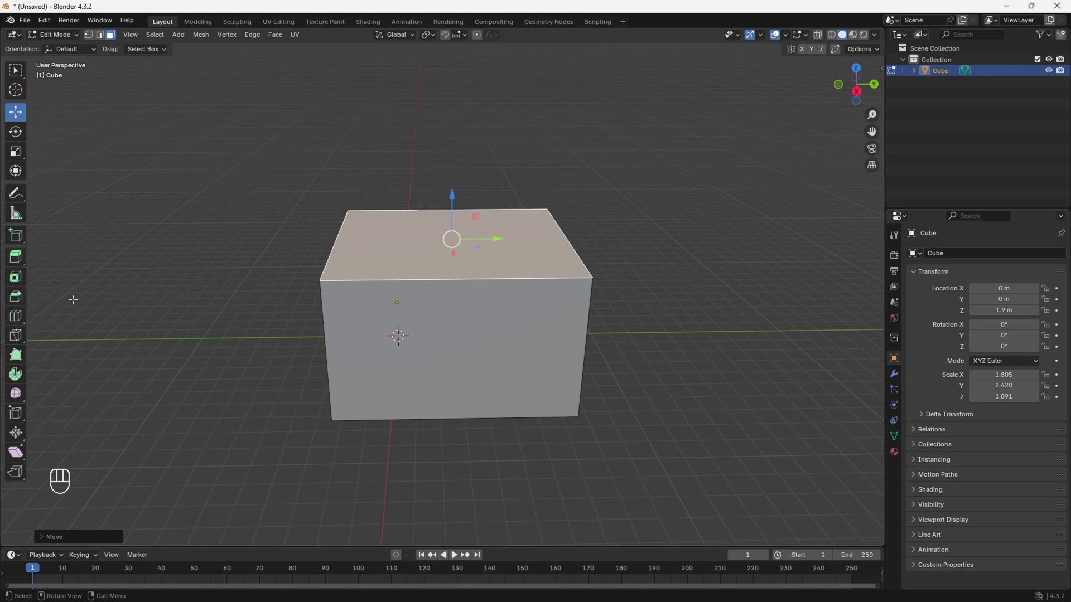
Step: Arm the Extrude Region tool on the box's selected top face
left_click(17, 261)
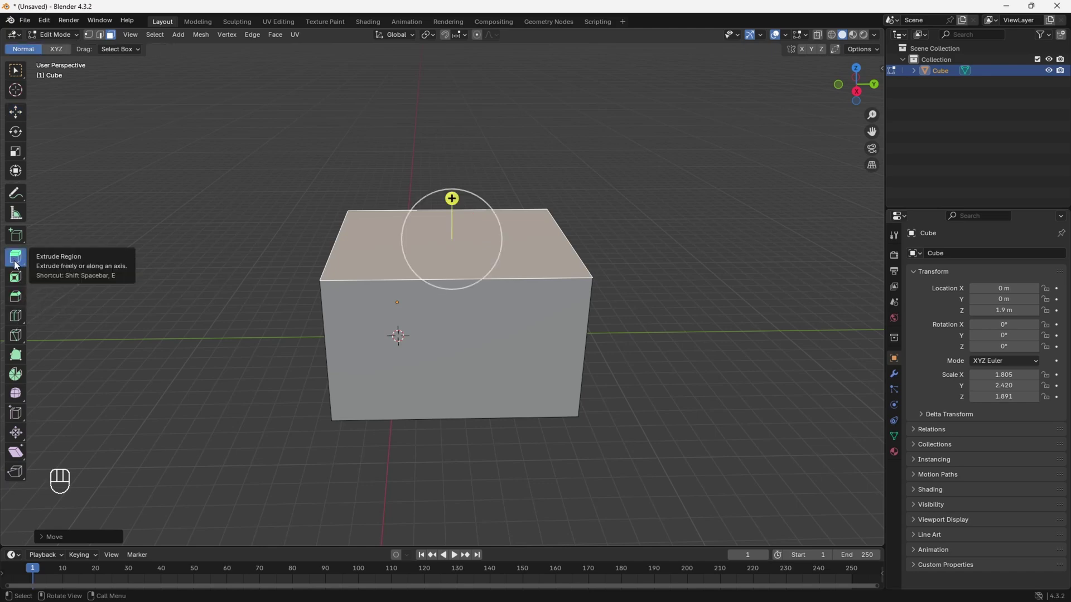
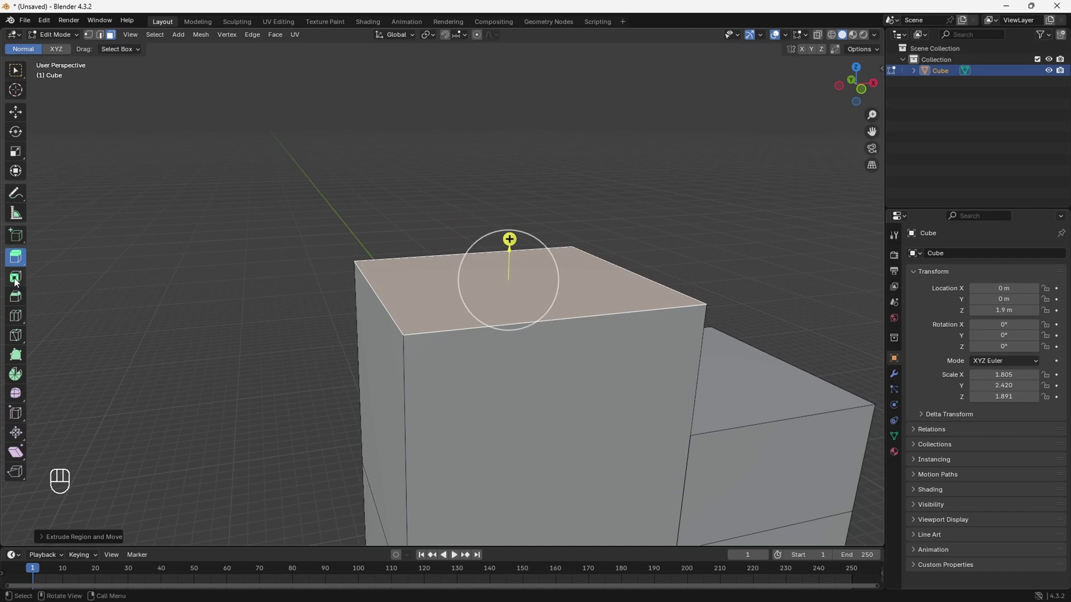
Step: Switch to the Inset Faces tool for the tower's top face
left_click(16, 279)
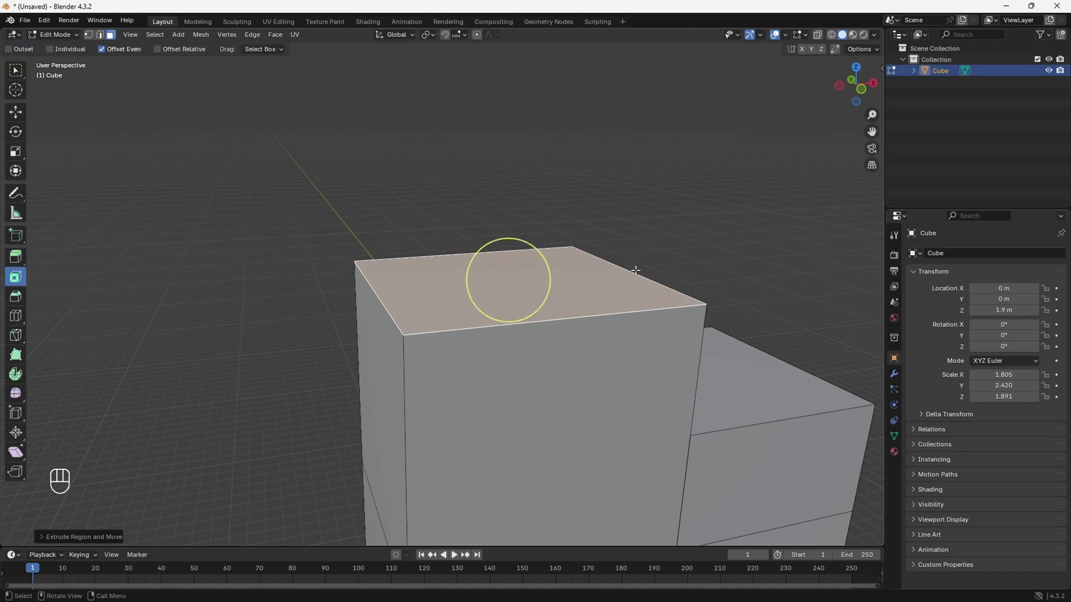
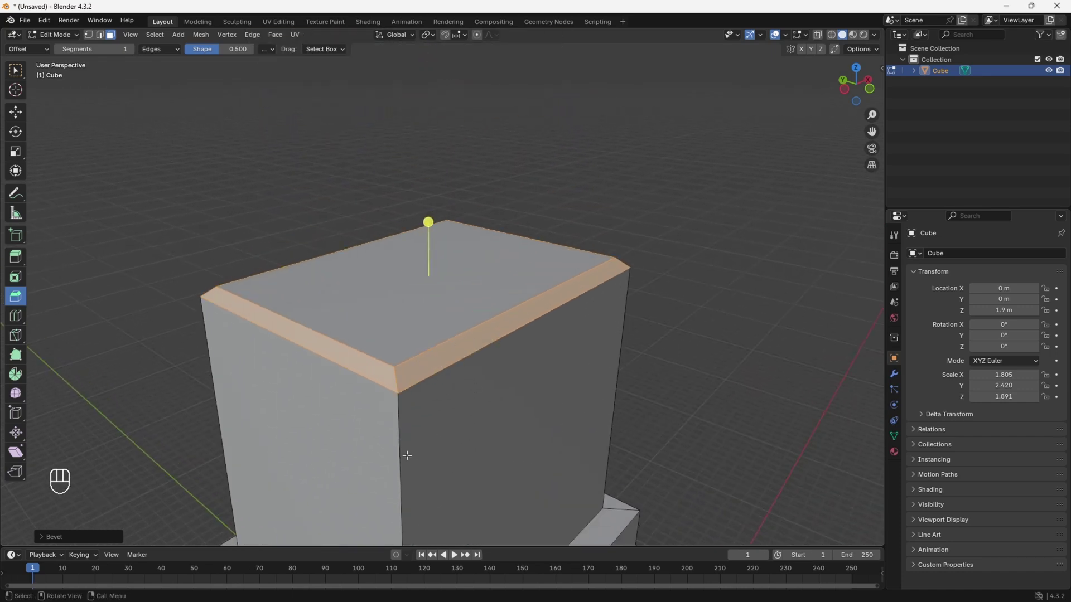
Step: Switch to the Loop Cut tool for the tower's top block
left_click(20, 319)
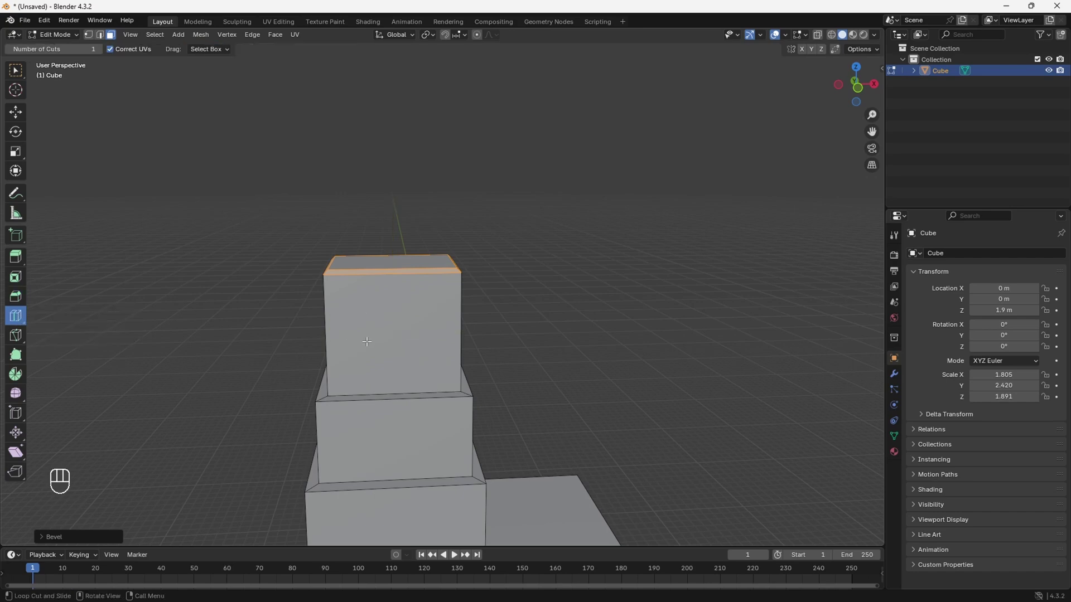
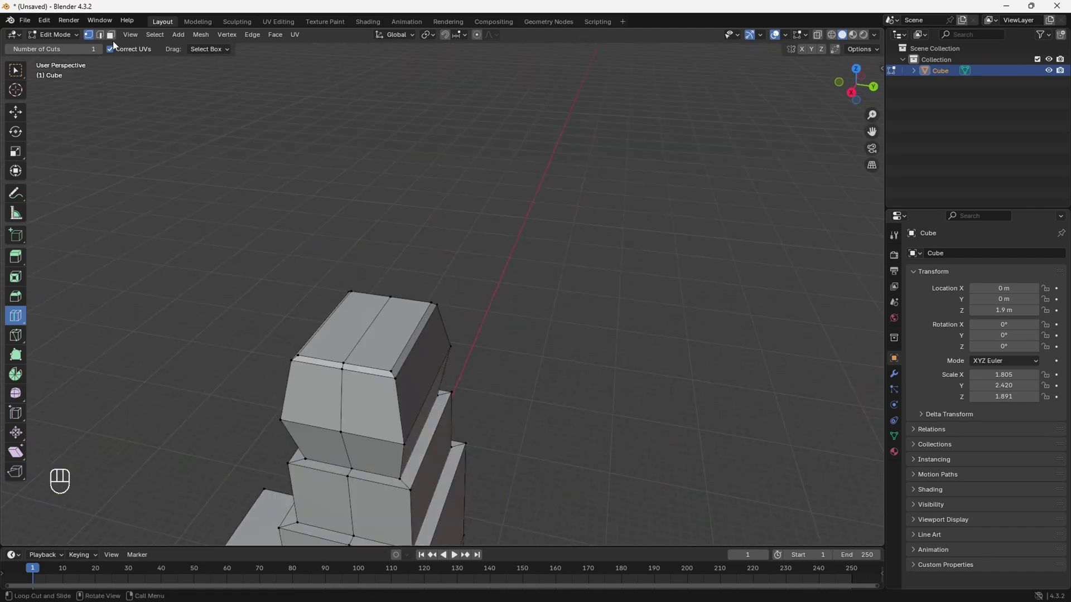
Step: Extrude a slim final tier, return to Object Mode and select the whole tower
left_click(116, 42)
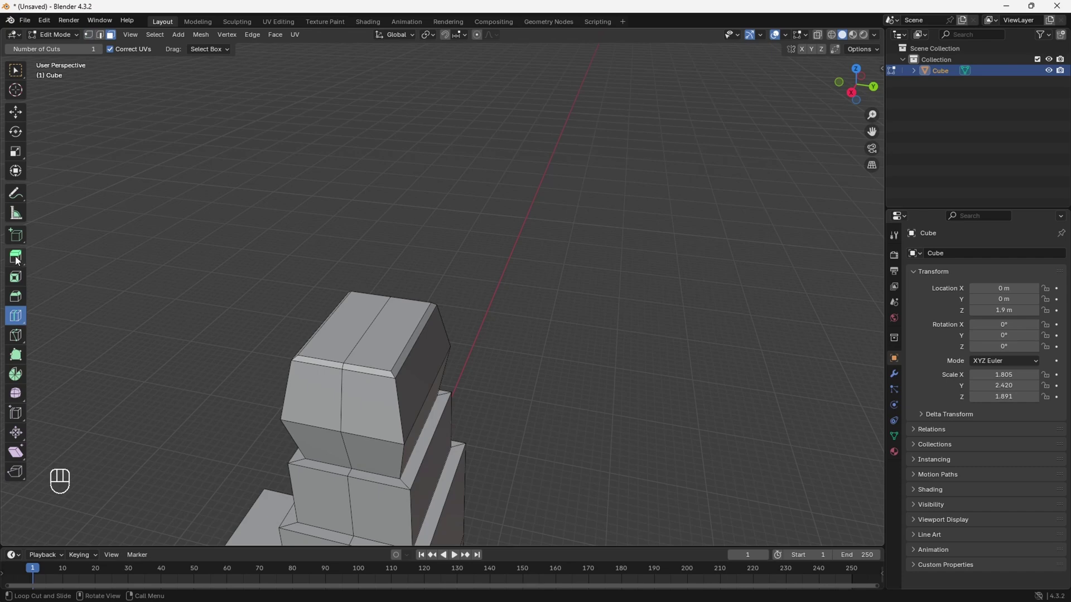
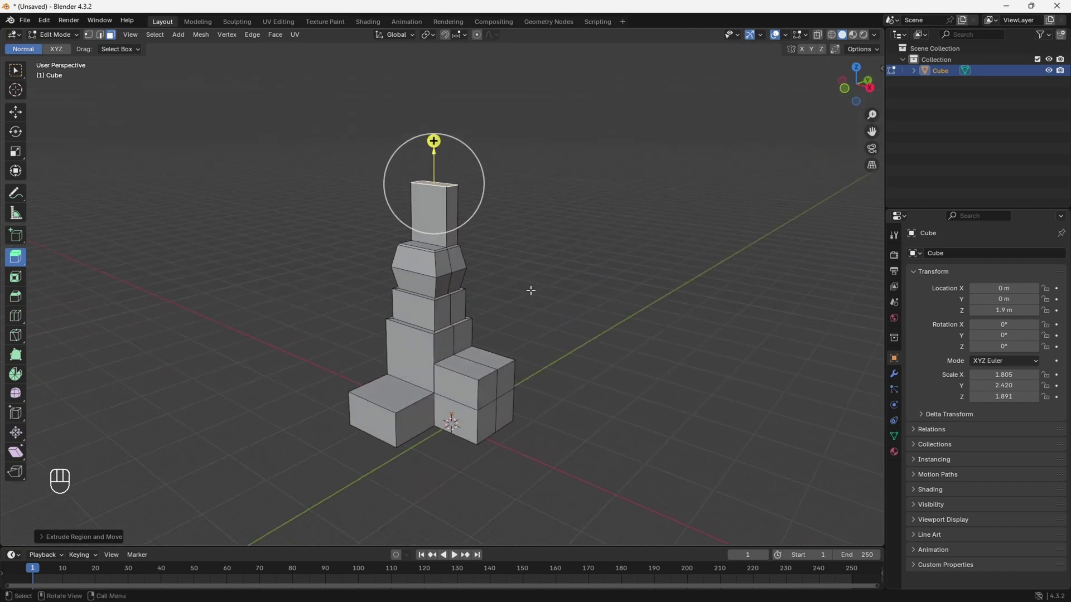
key("Tab")
left_click_drag(556, 291, 498, 305)
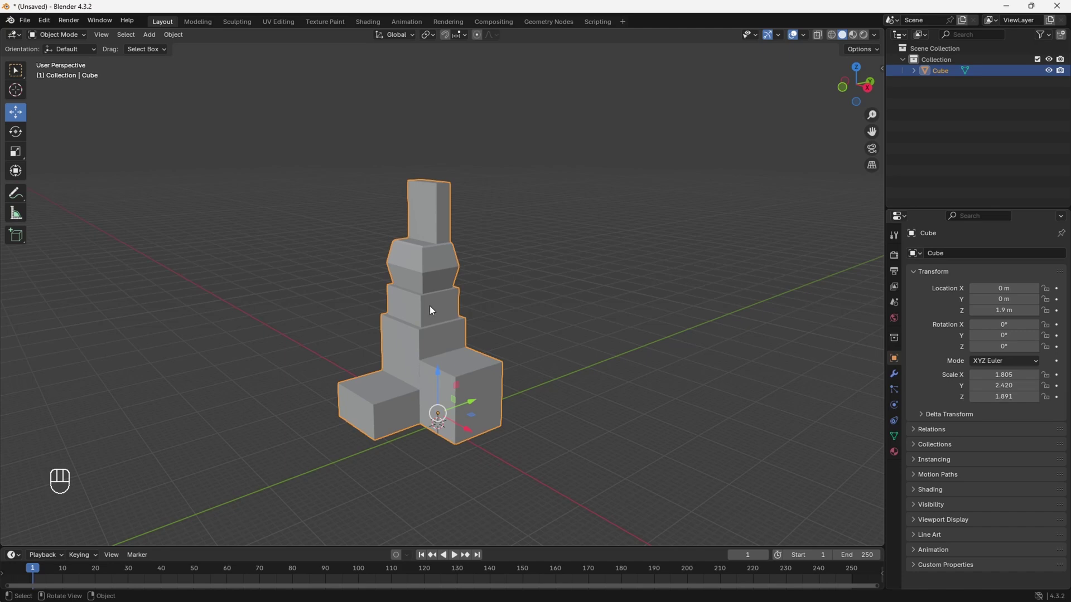
Step: Delete the tower and add a new plane at the origin
key("x")
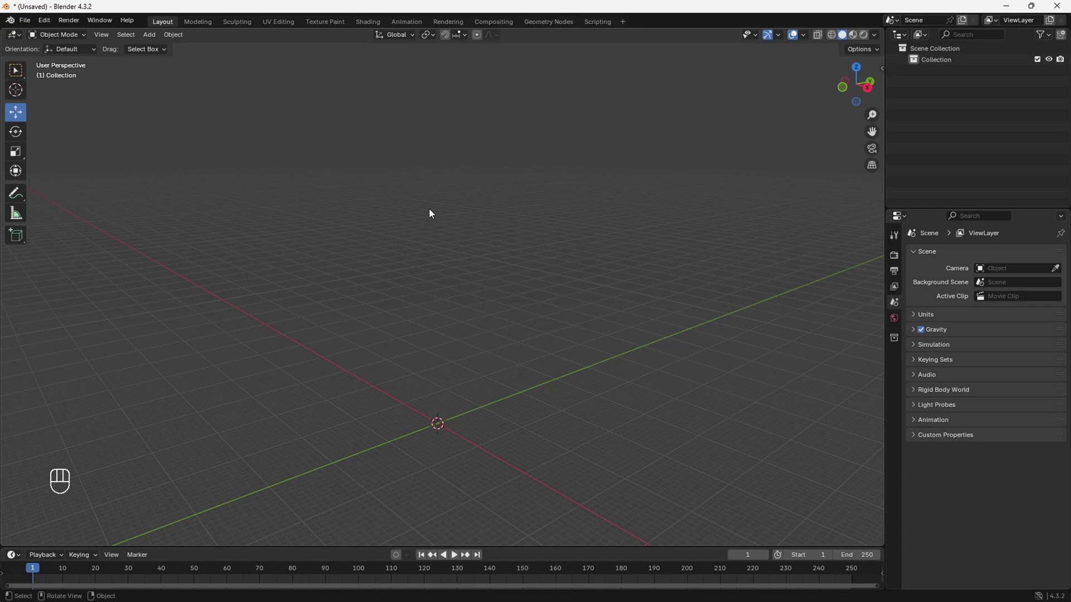
key("shift+a")
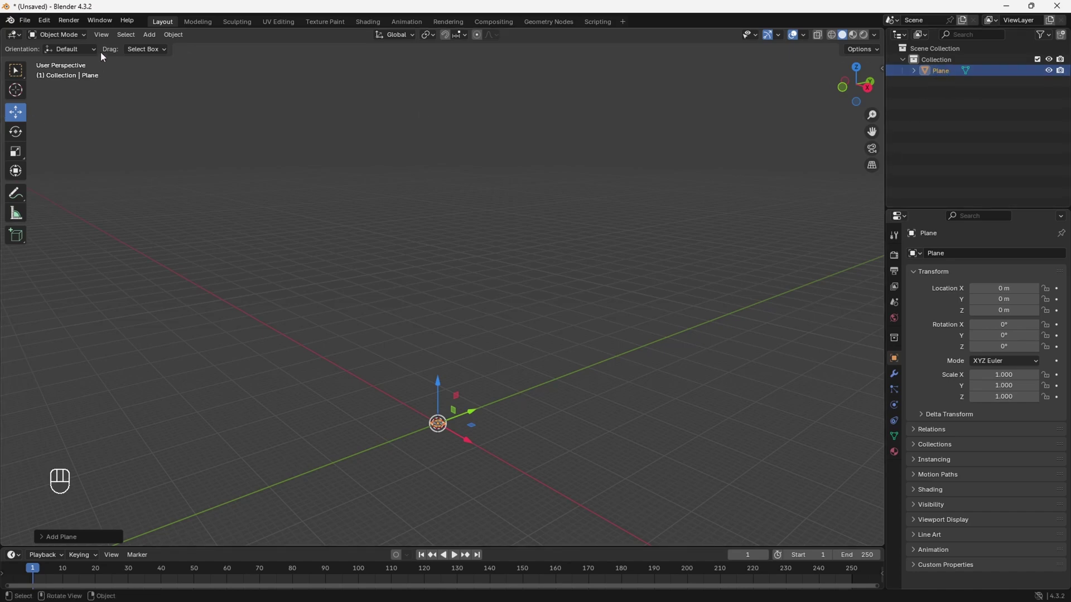
left_click_drag(104, 38, 131, 120)
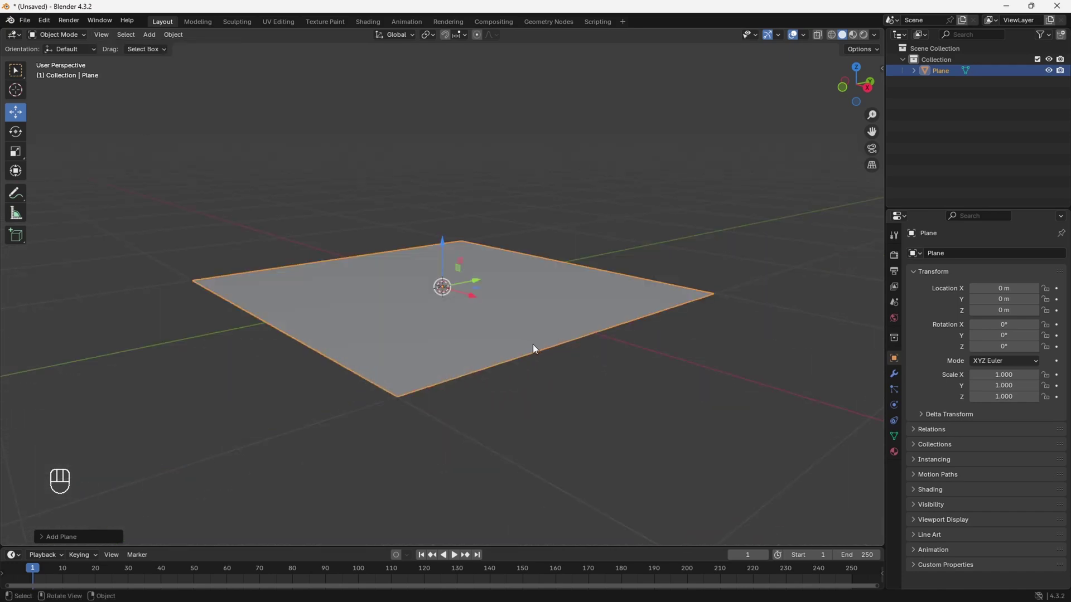
left_click_drag(530, 330, 487, 325)
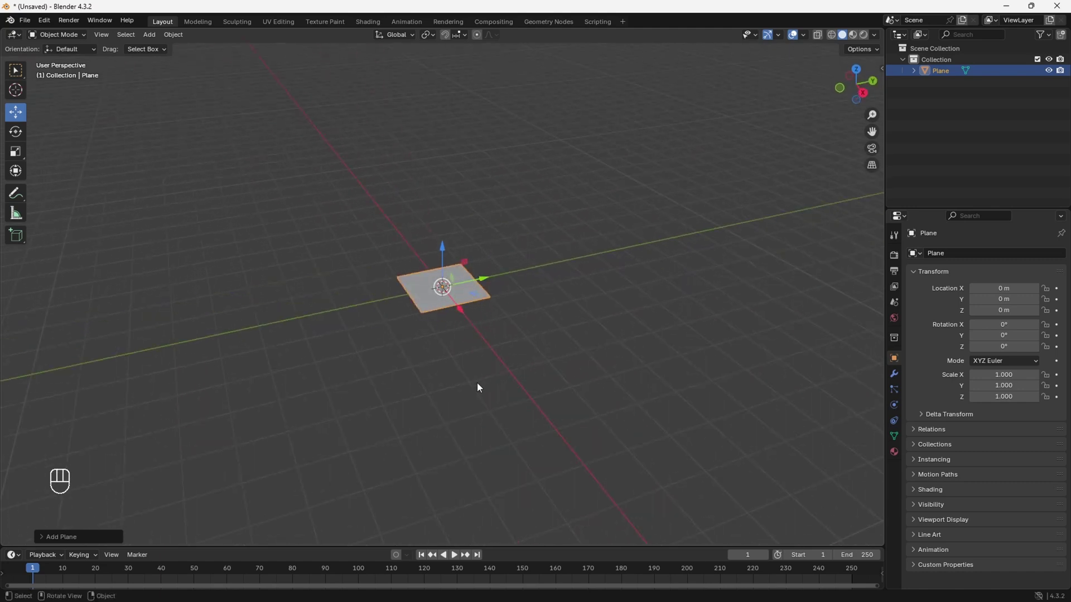
left_click_drag(484, 387, 467, 395)
Step: Enable snapping and move the plane to Y = -6 m
left_click(449, 40)
left_click(490, 286)
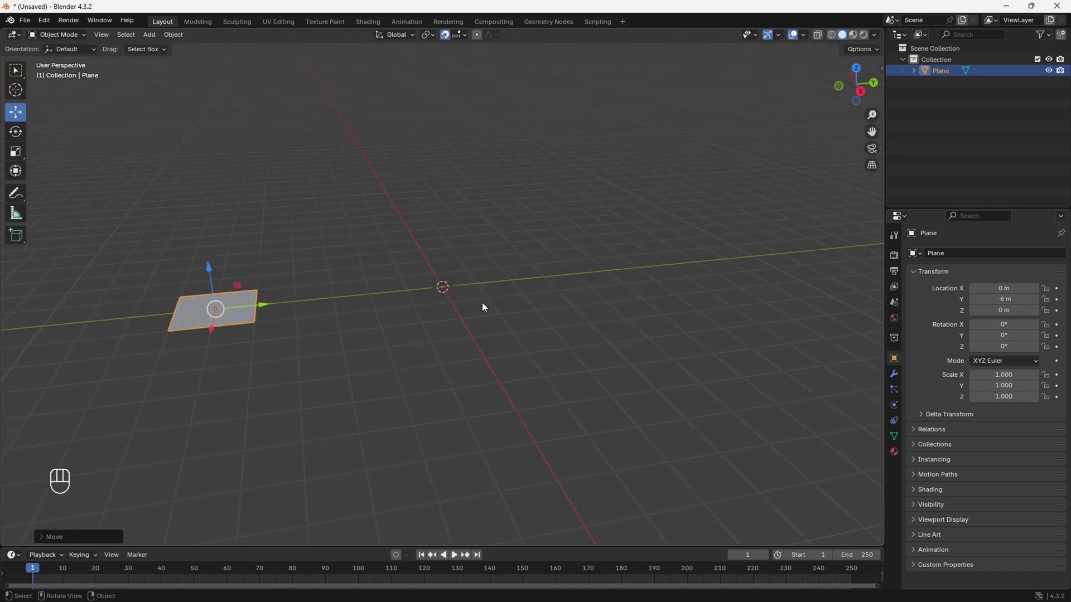
Step: Add a cube raised 1 m at Y -3 m and a UV sphere lifted 1 m at the origin
key("shift+a")
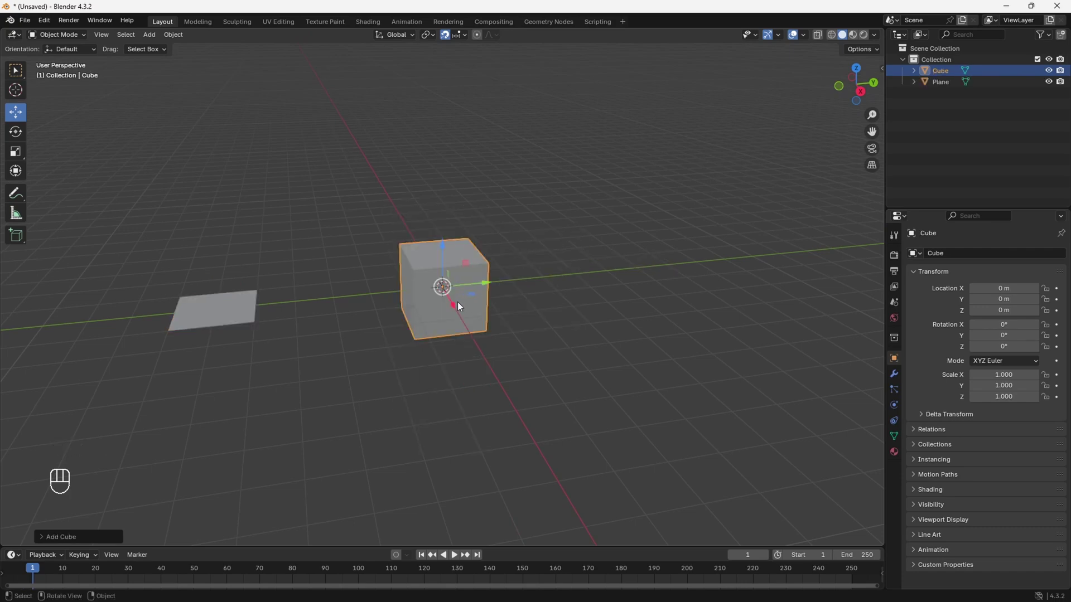
left_click(445, 248)
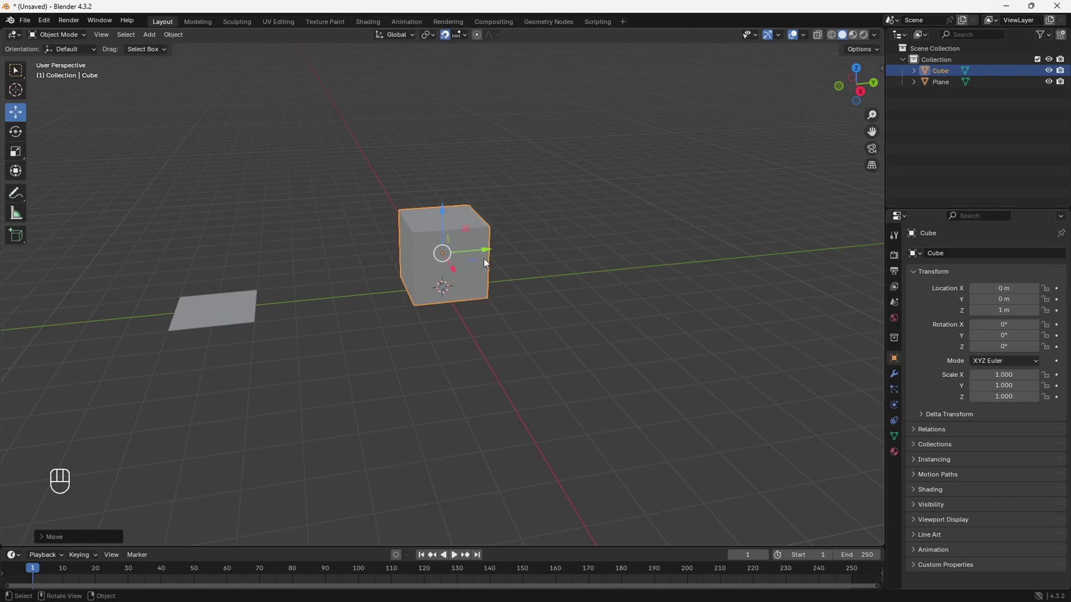
left_click_drag(491, 255, 376, 264)
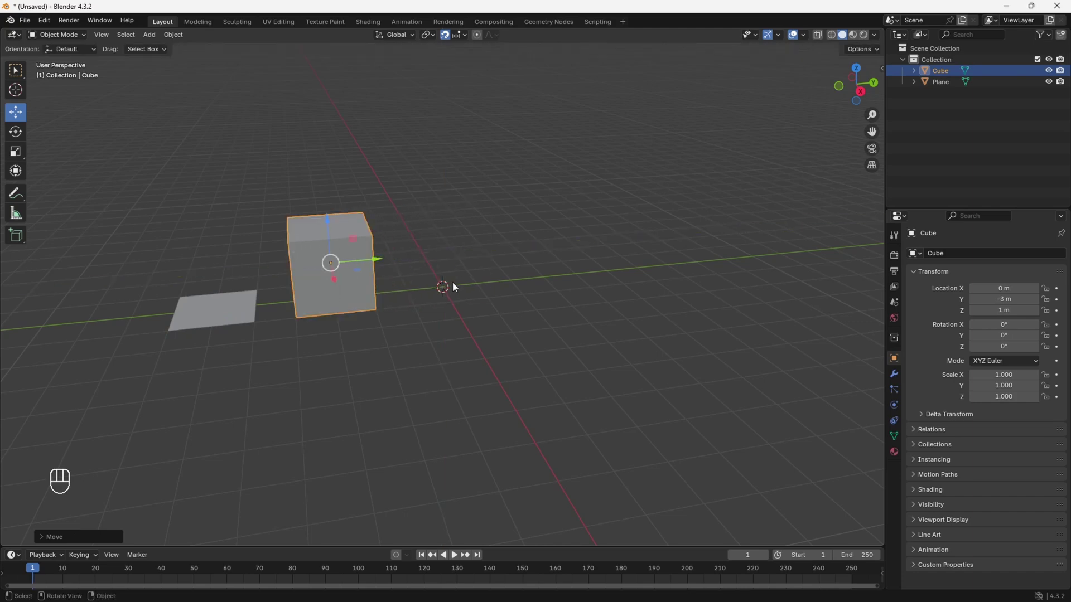
key("shift+a")
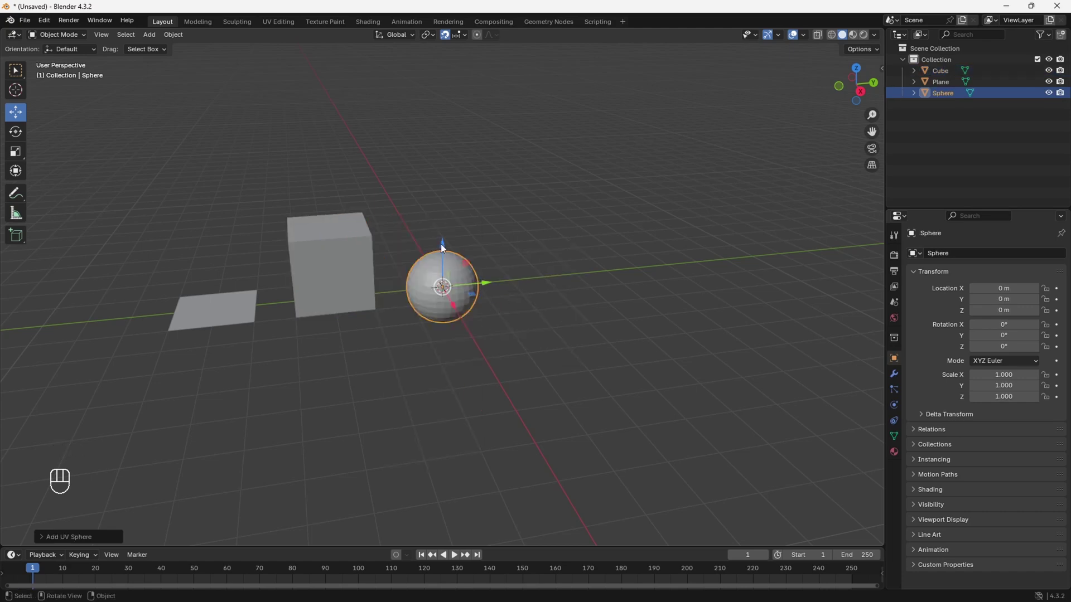
left_click(445, 247)
Step: Add an icosphere at Y 3 m and a cylinder placed at Y 6 m
key("shift+a")
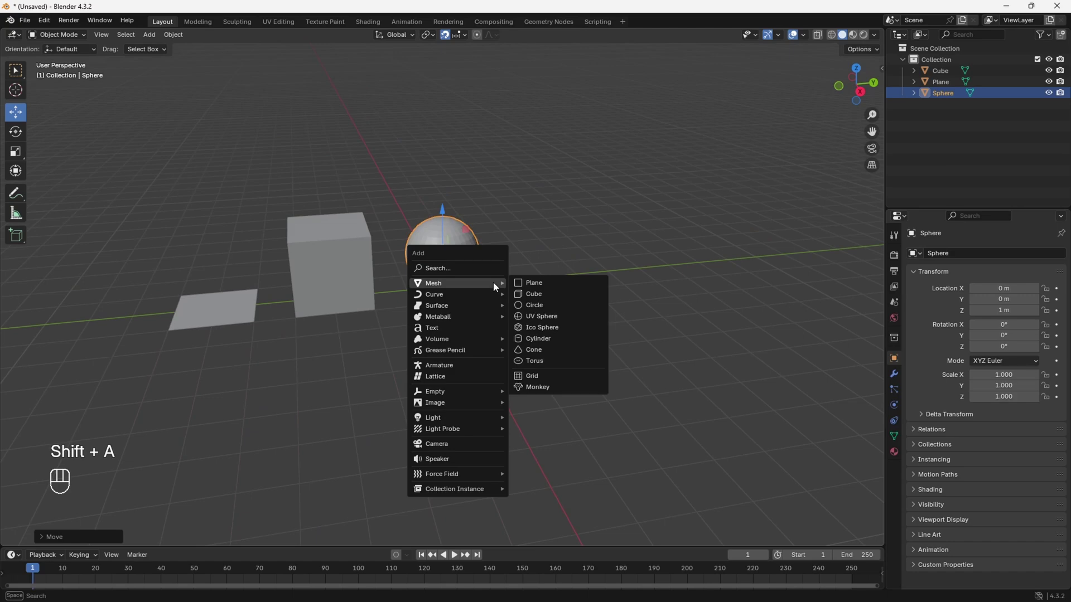
left_click(447, 247)
left_click_drag(487, 251, 588, 237)
middle_click(420, 302)
key("shift+a")
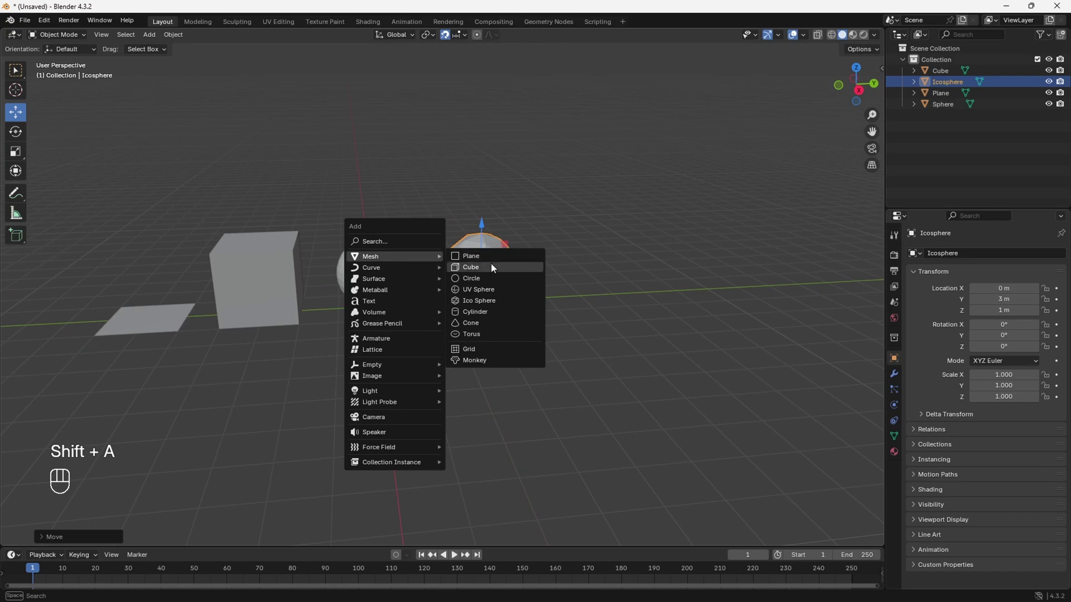
left_click(376, 265)
middle_click(453, 285)
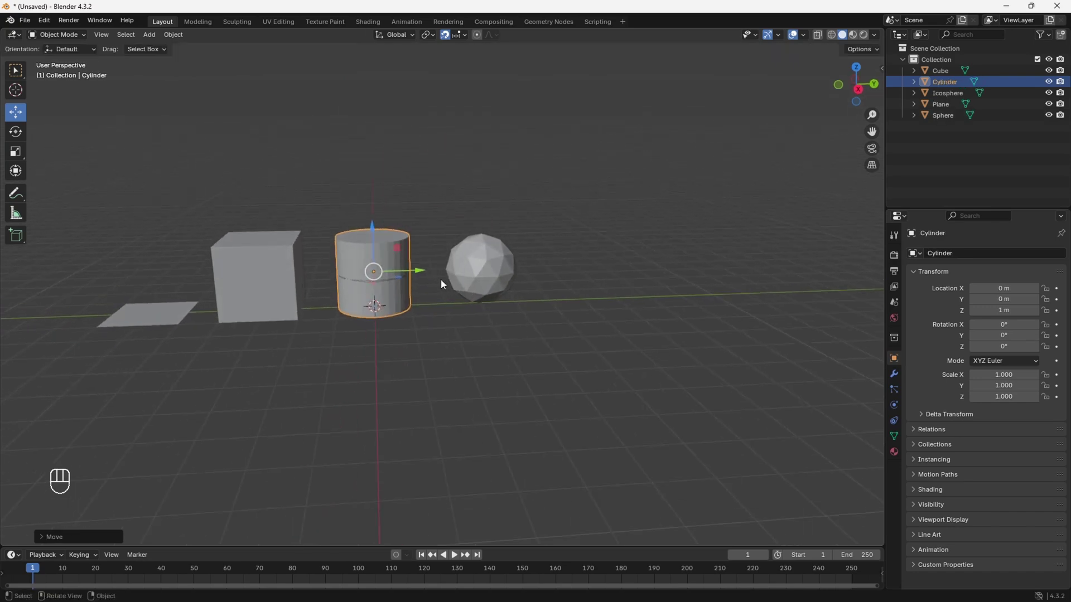
left_click(442, 278)
left_click(542, 298)
Step: Add a cone and a torus and position them at the end of the row
key("shift+a")
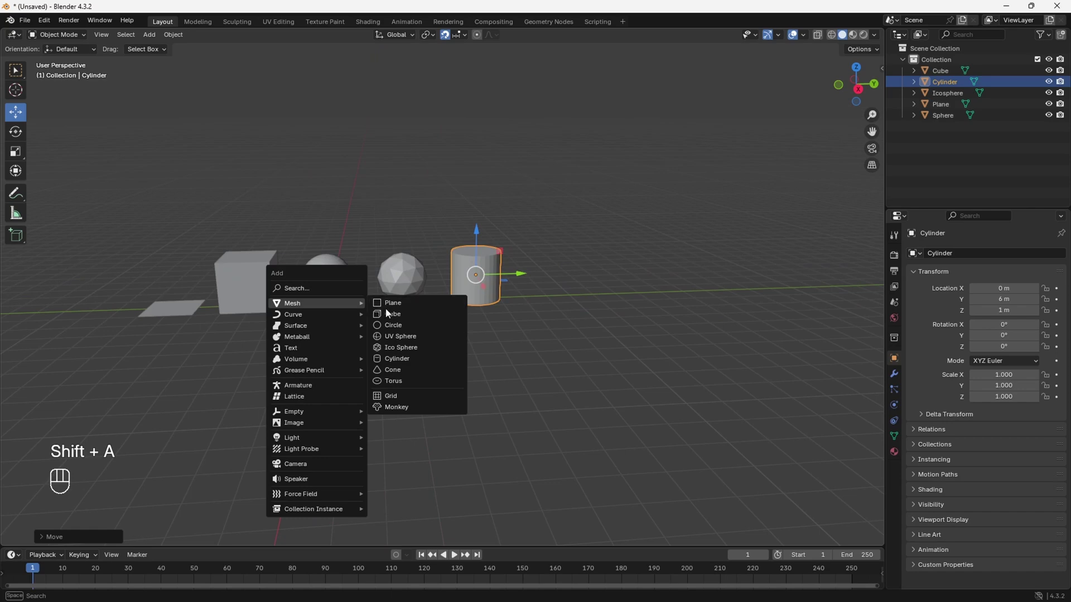
left_click(373, 278)
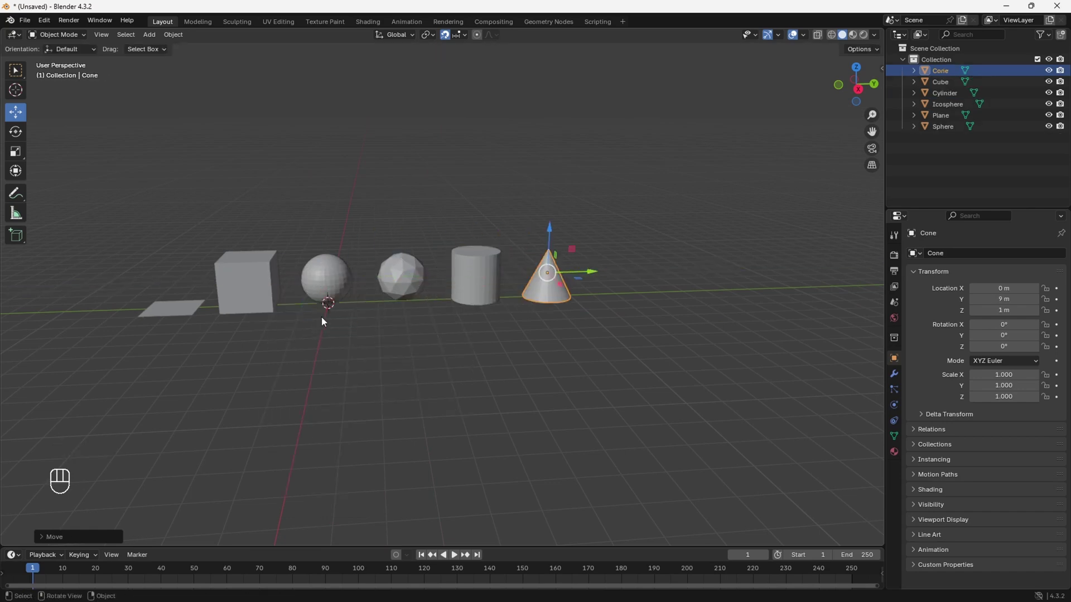
key("shift+a")
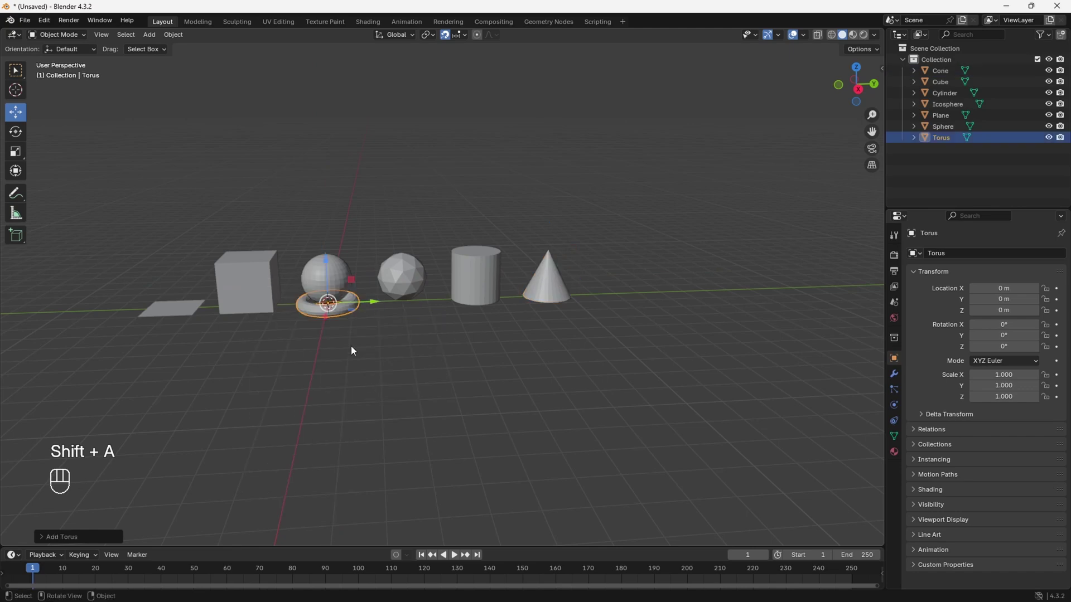
left_click(376, 305)
left_click(546, 392)
left_click_drag(474, 323, 425, 337)
left_click_drag(527, 297, 487, 328)
left_click_drag(489, 325, 504, 310)
left_click_drag(493, 334, 538, 328)
left_click(526, 302)
Step: Select the cylinder and enter Edit Mode on its mesh
left_click_drag(645, 357, 579, 343)
left_click_drag(580, 343, 604, 352)
left_click_drag(597, 346, 530, 351)
left_click(489, 336)
key("Tab")
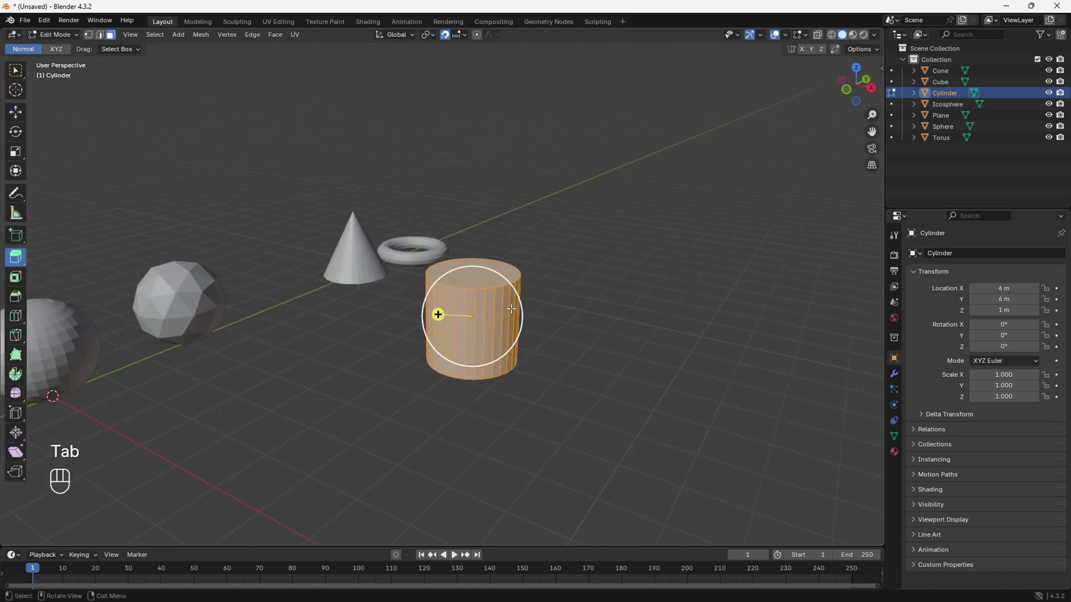
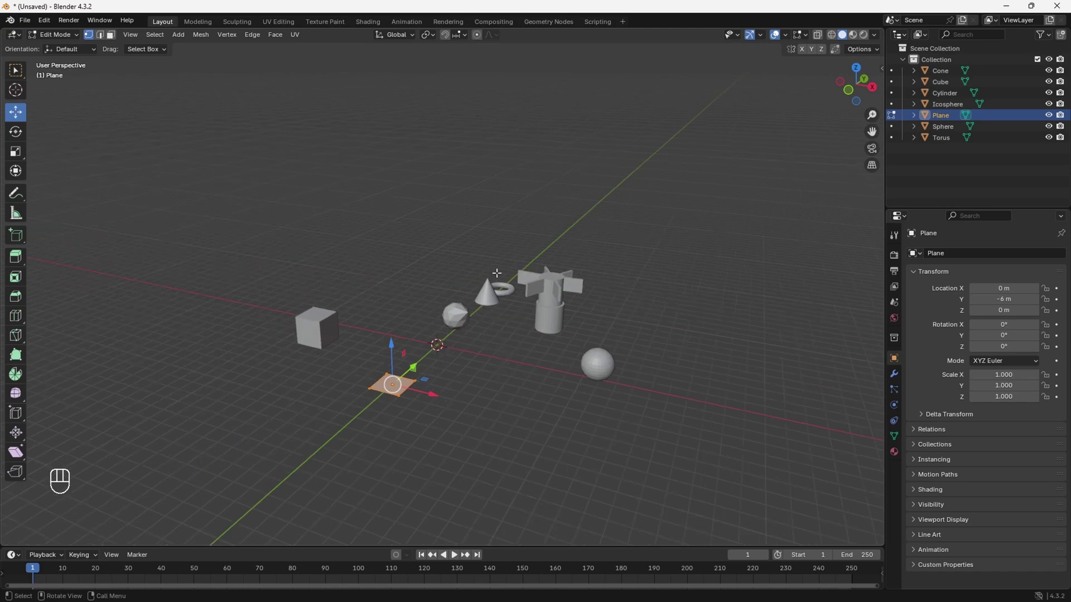
Step: Return from Edit Mode to Object Mode after extruding the cylinder's fins
key("Tab")
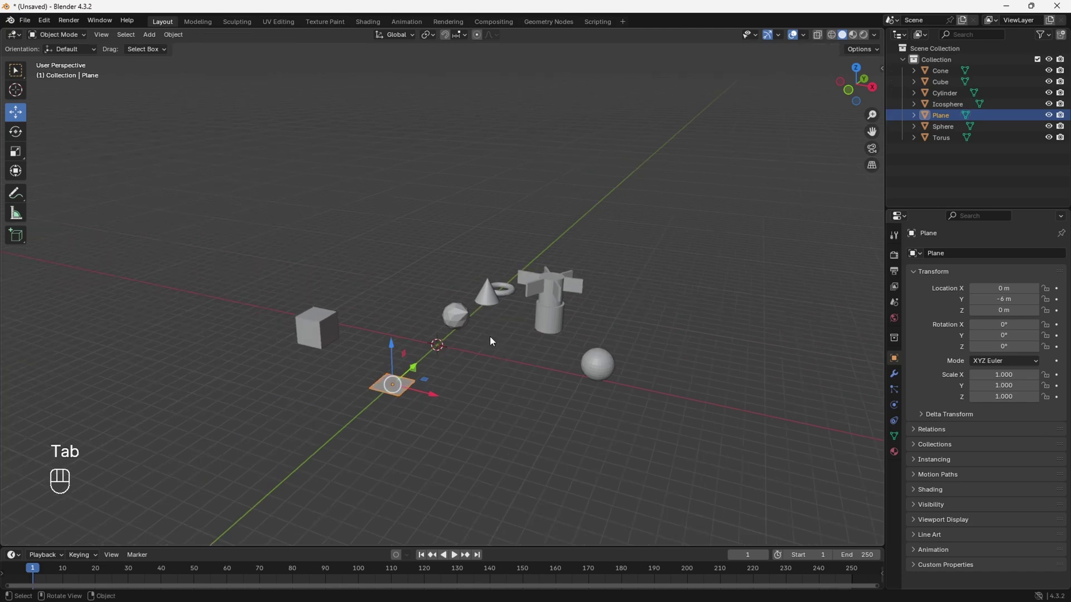